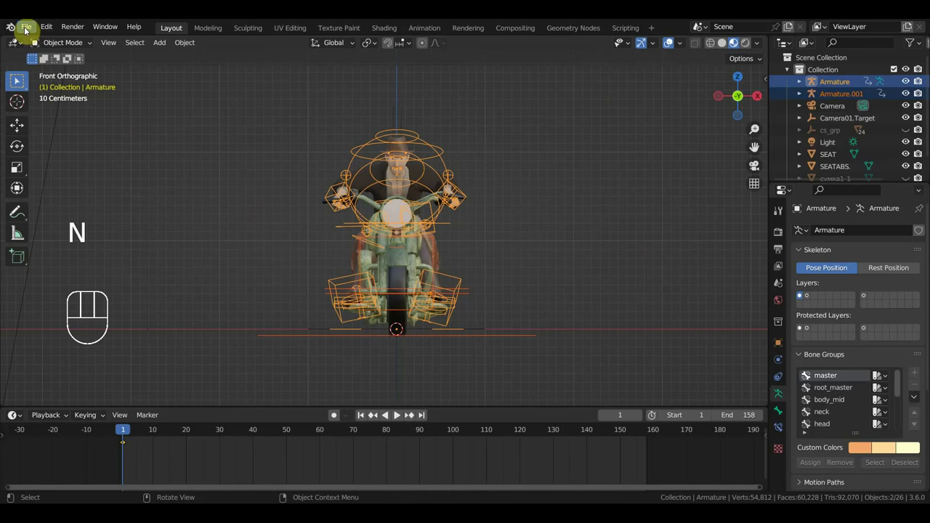
Append the sidecar objects from another .blend file and zoom out to find them.
{"action": "left_click", "coordinate": [27, 31]}
{"action": "key", "text": "n"}
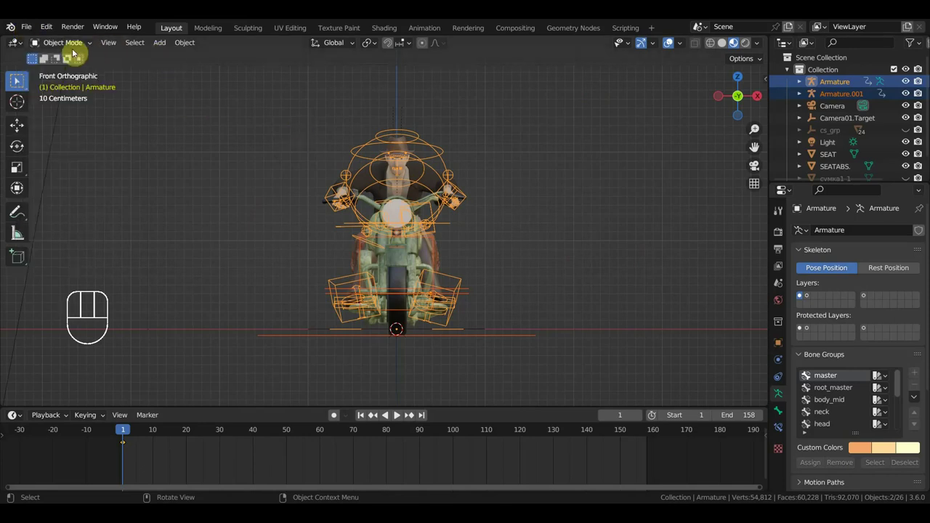
{"action": "left_click_drag", "start_coordinate": [33, 26], "coordinate": [310, 269]}
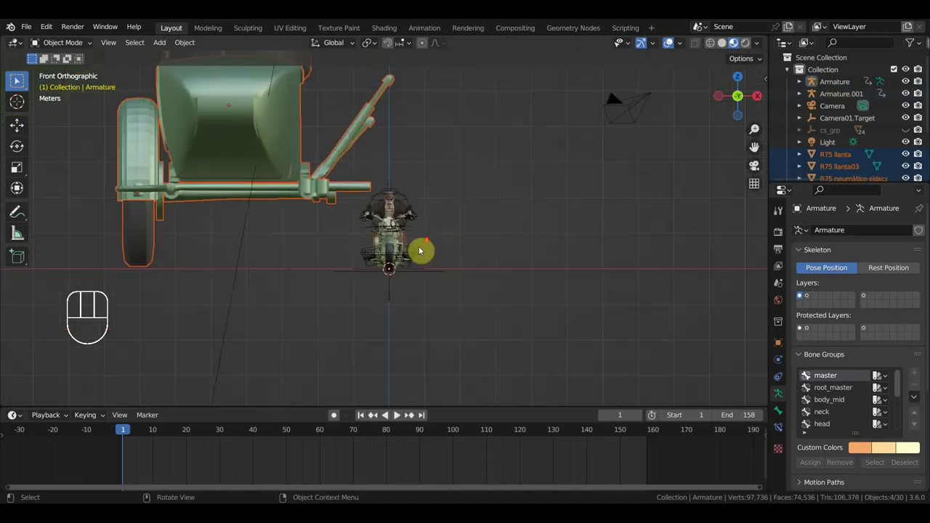
Scale the imported sidecar down to about 0.27 beside the motorcycle.
{"action": "key", "text": "s"}
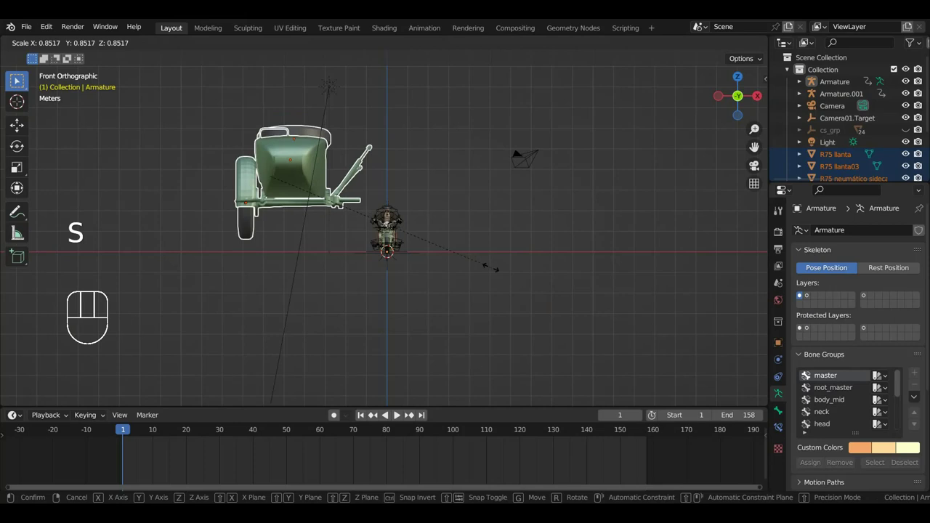
{"action": "left_click_drag", "start_coordinate": [192, 48], "coordinate": [446, 194]}
{"action": "key", "text": "s"}
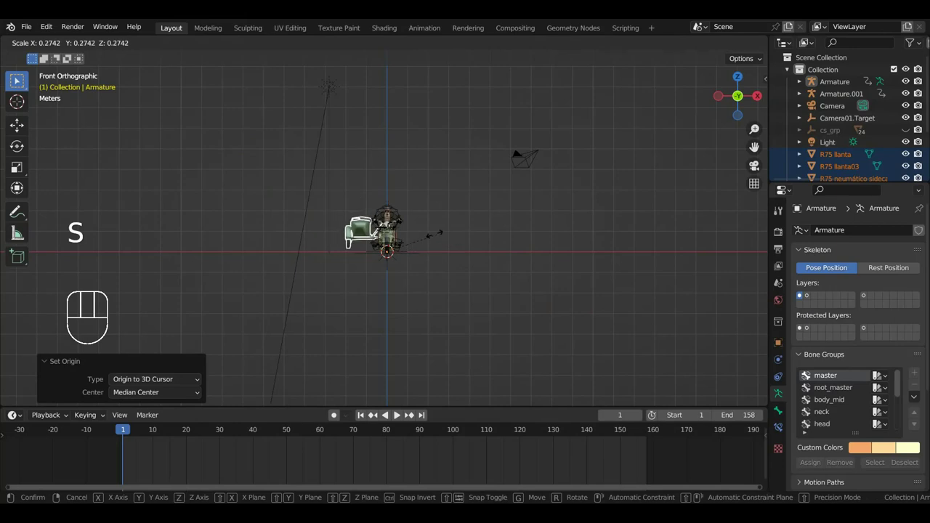
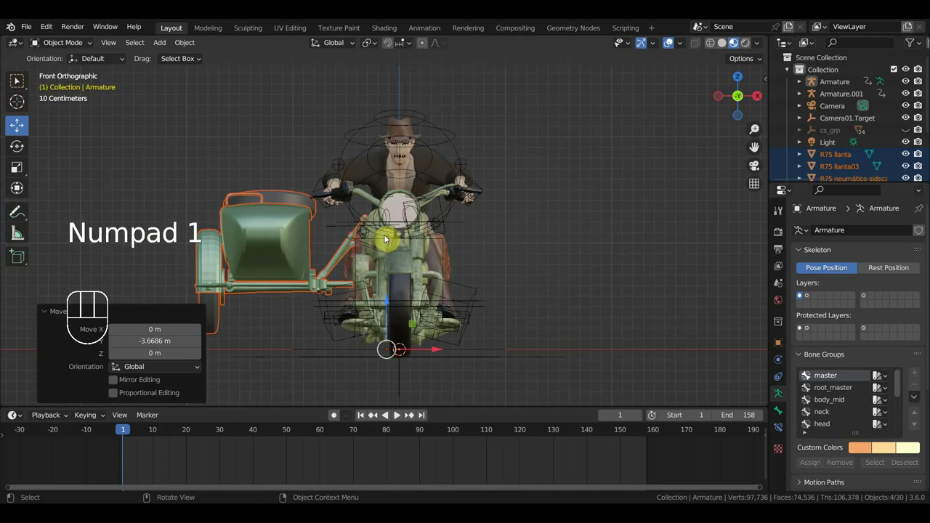
Move the sidecar alongside the motorcycle using side and front views.
{"action": "left_click_drag", "start_coordinate": [391, 302], "coordinate": [403, 311]}
{"action": "left_click_drag", "start_coordinate": [478, 298], "coordinate": [500, 312]}
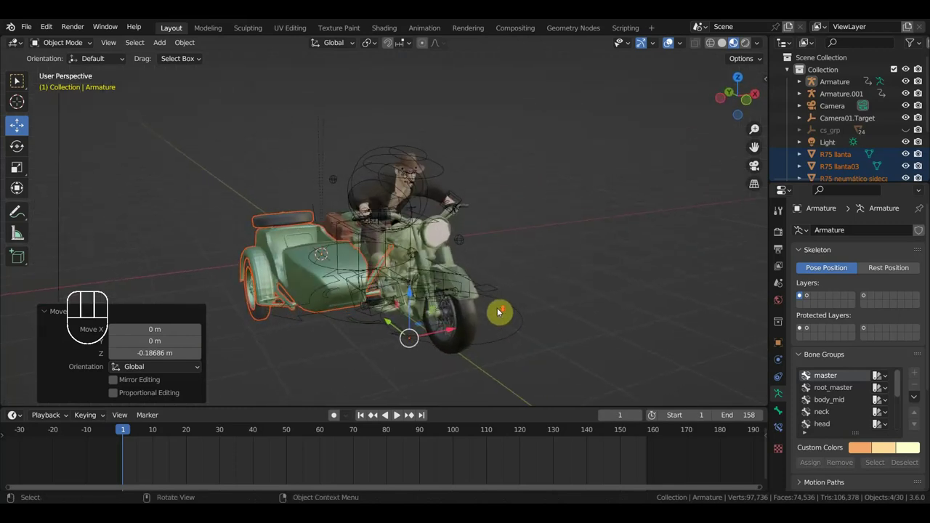
{"action": "left_click_drag", "start_coordinate": [492, 300], "coordinate": [462, 279]}
{"action": "key", "text": "KP_3"}
{"action": "key", "text": "KP_1"}
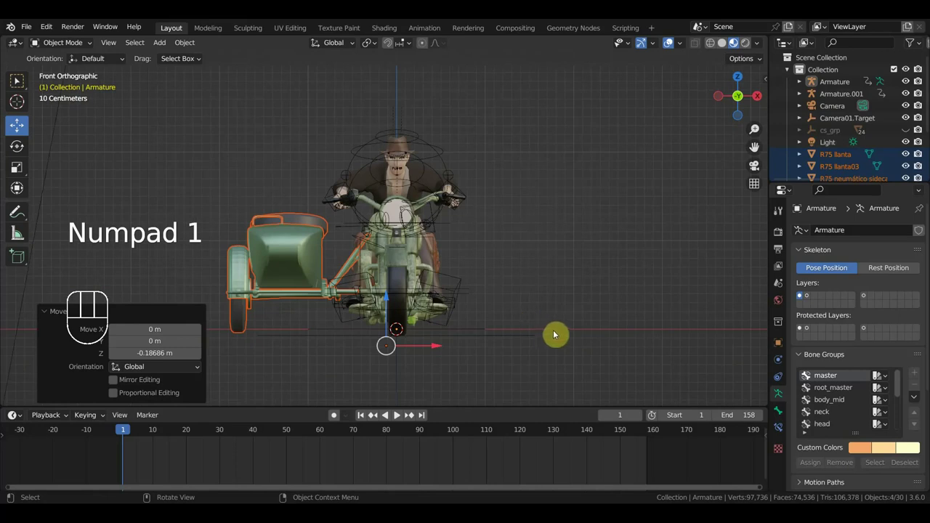
{"action": "key", "text": "s"}
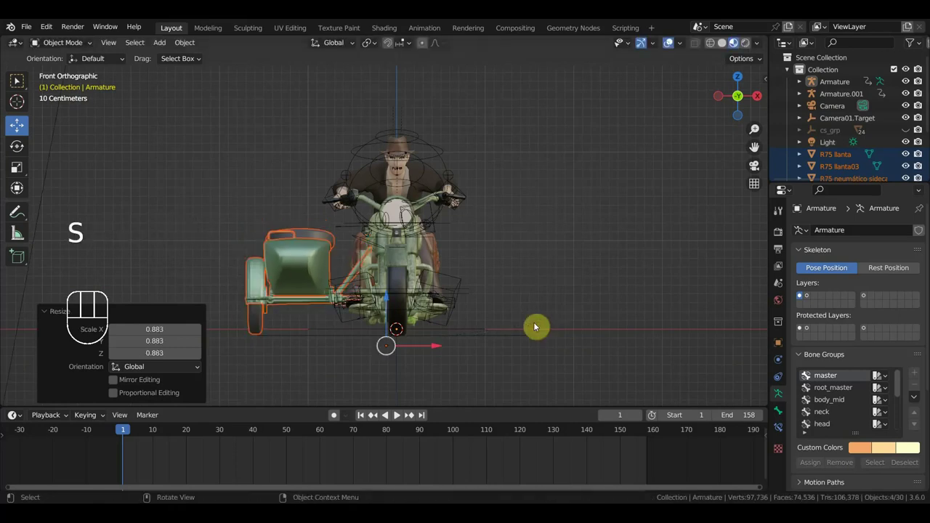
{"action": "left_click_drag", "start_coordinate": [494, 319], "coordinate": [464, 310]}
{"action": "left_click_drag", "start_coordinate": [442, 358], "coordinate": [448, 359]}
Orbit around the bike to check the sidecar placement, ending in front view.
{"action": "key", "text": "KP_1"}
{"action": "scroll", "scroll_direction": "up", "scroll_amount": 3}
{"action": "left_click_drag", "start_coordinate": [485, 332], "coordinate": [650, 369]}
{"action": "left_click_drag", "start_coordinate": [630, 376], "coordinate": [531, 335]}
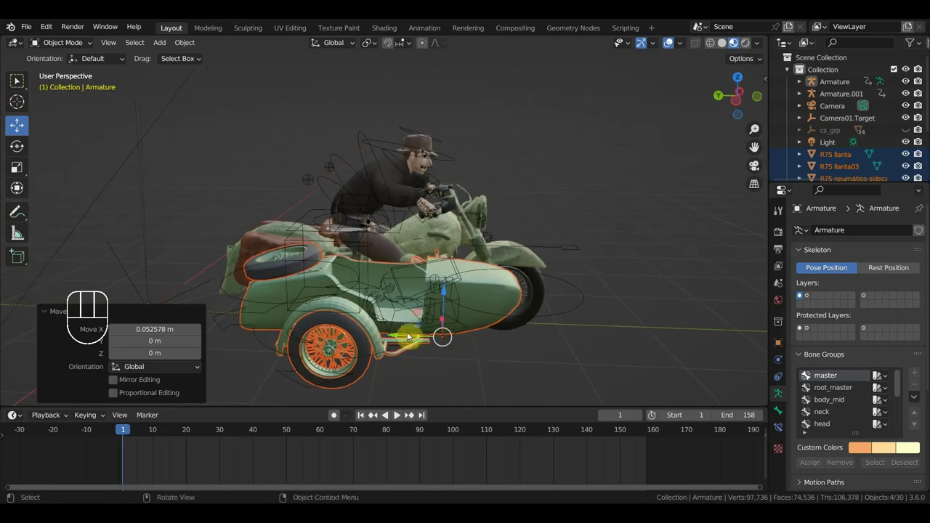
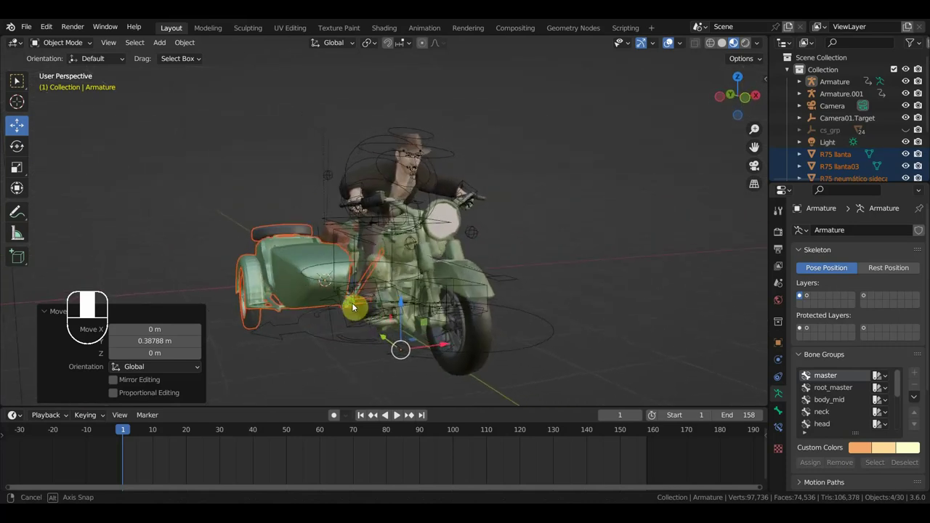
{"action": "left_click_drag", "start_coordinate": [387, 307], "coordinate": [381, 287]}
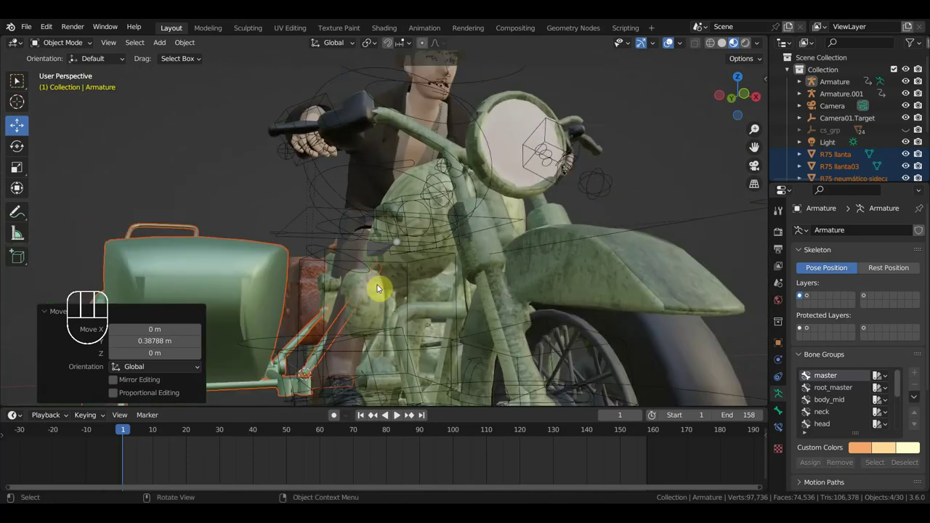
{"action": "key", "text": "KP_3"}
{"action": "key", "text": "KP_1"}
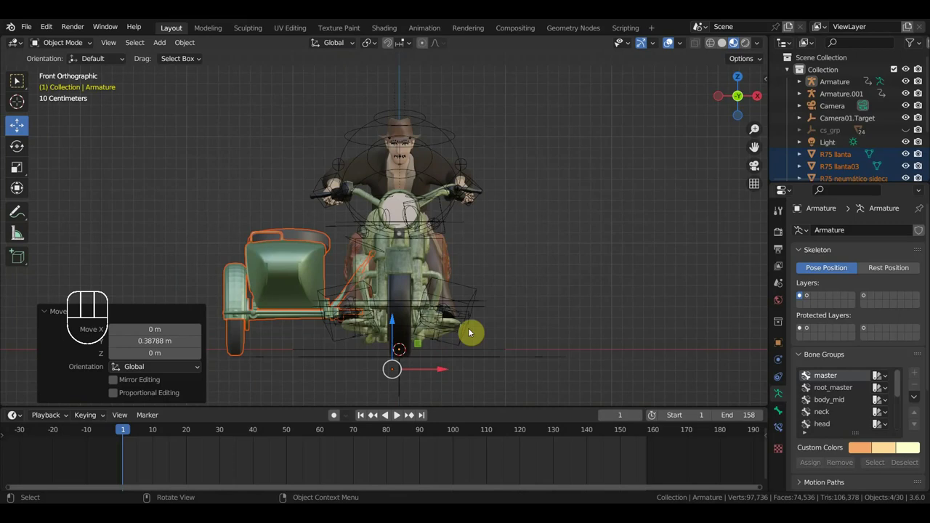
Scale the sidecar slightly to about 0.95.
{"action": "key", "text": "s"}
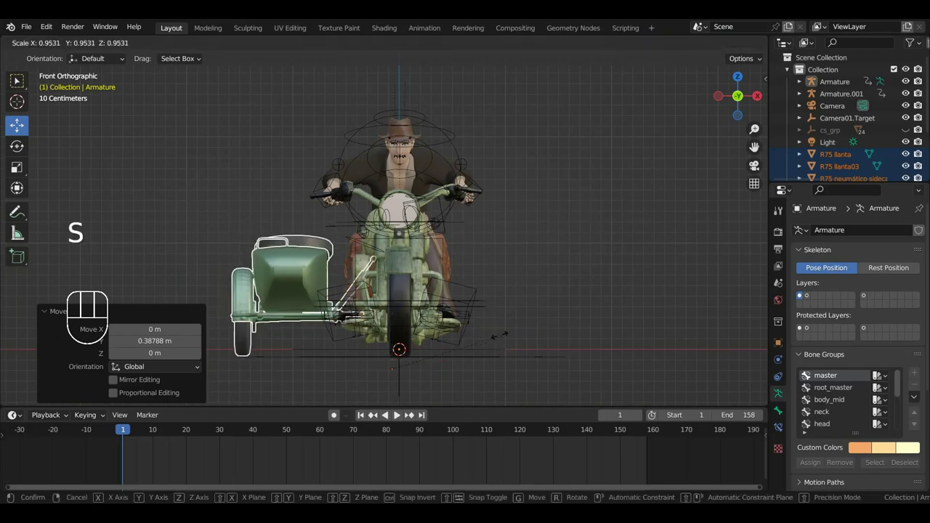
{"action": "left_click_drag", "start_coordinate": [521, 342], "coordinate": [510, 380]}
{"action": "scroll", "scroll_direction": "up", "scroll_amount": 3}
{"action": "middle_click", "coordinate": [501, 407]}
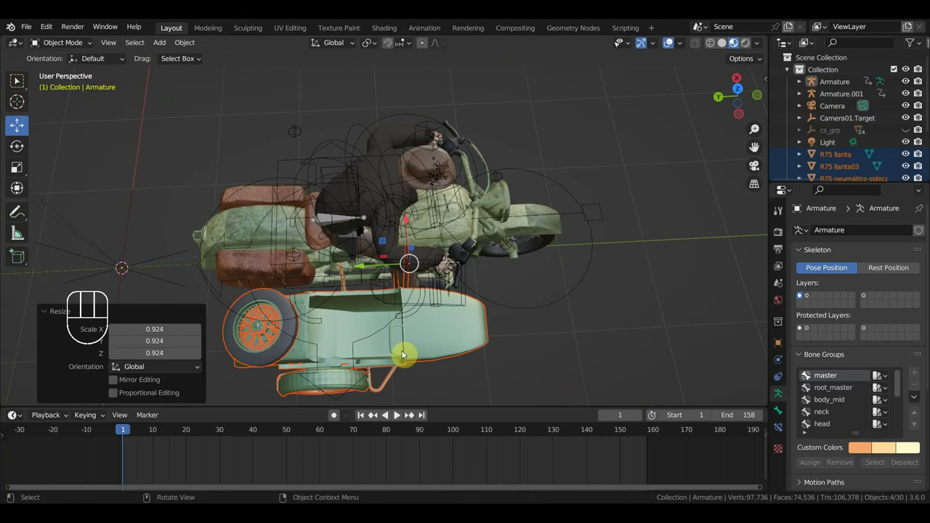
Check the sidecar from top, side and front views and begin nudging it into place.
{"action": "left_click_drag", "start_coordinate": [194, 45], "coordinate": [358, 85]}
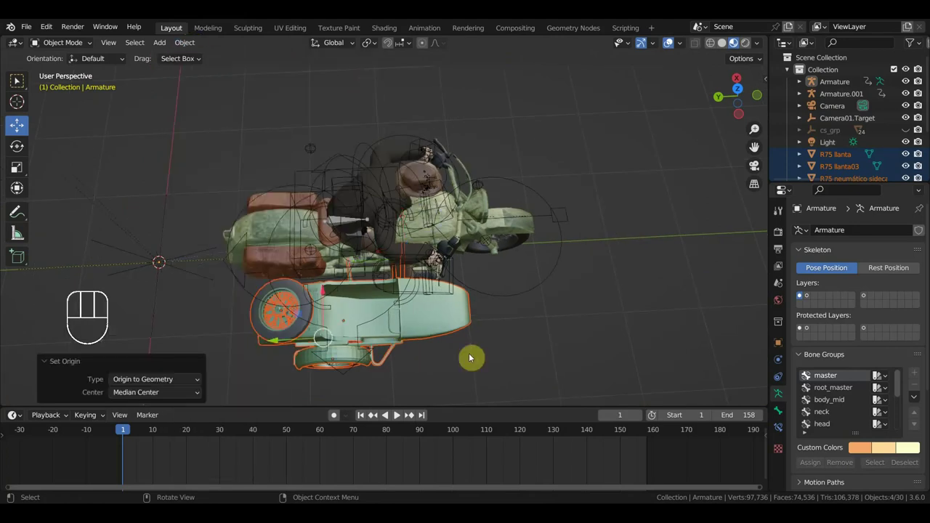
{"action": "left_click_drag", "start_coordinate": [278, 346], "coordinate": [410, 344]}
{"action": "left_click_drag", "start_coordinate": [370, 290], "coordinate": [283, 233]}
{"action": "scroll", "scroll_direction": "down", "scroll_amount": 3}
{"action": "key", "text": "KP_3"}
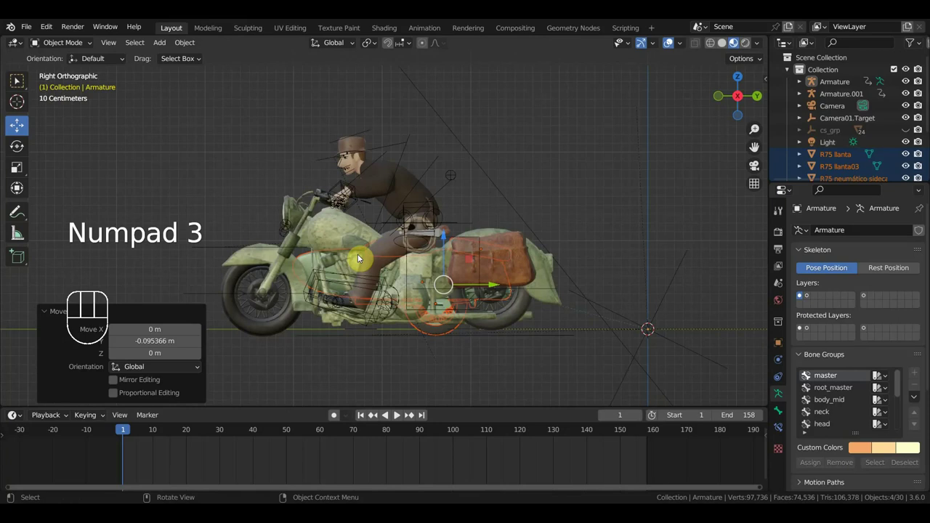
{"action": "key", "text": "KP_1"}
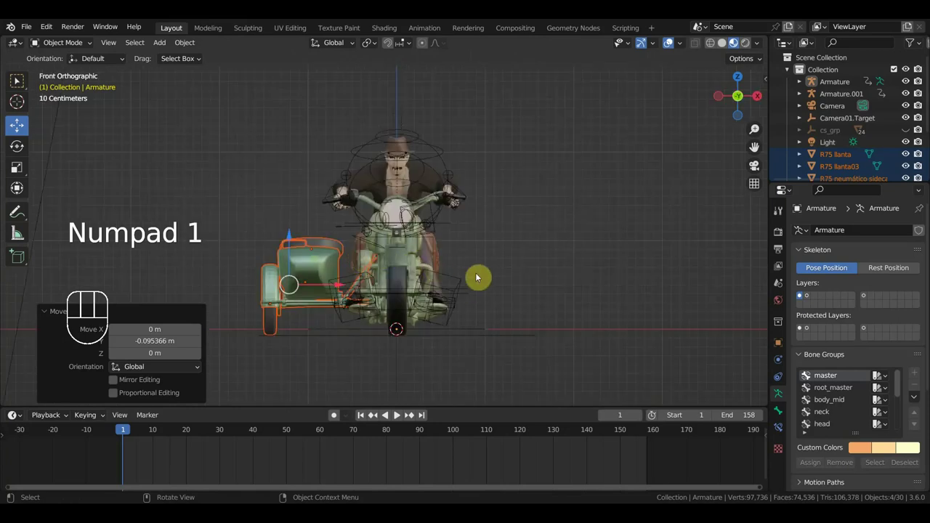
{"action": "key", "text": "s"}
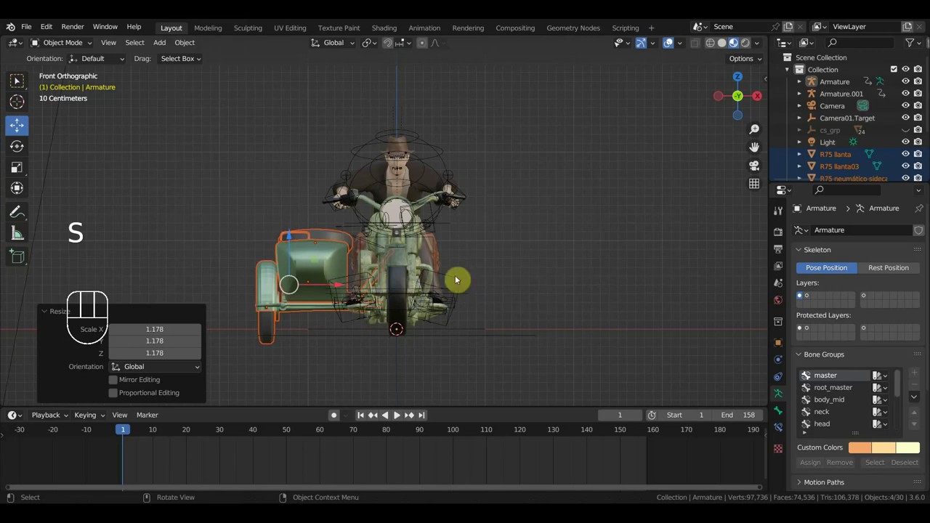
{"action": "key", "text": "s"}
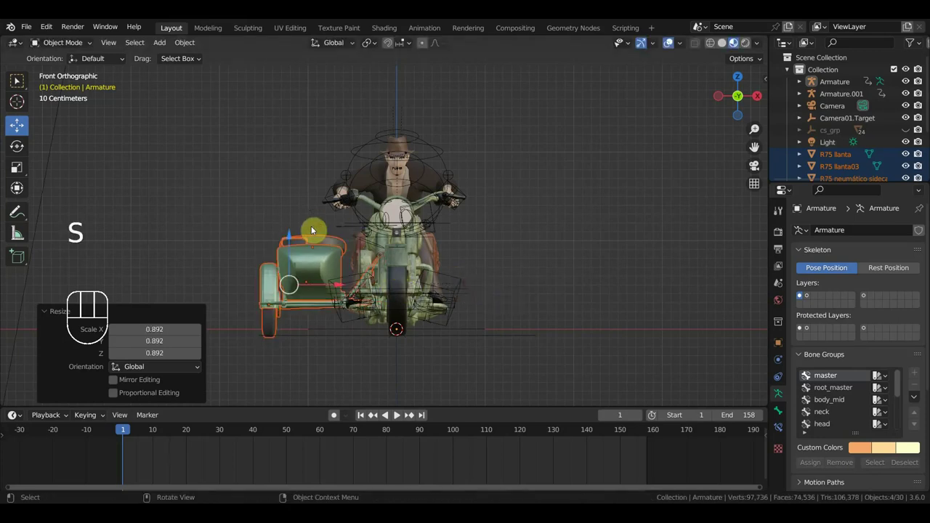
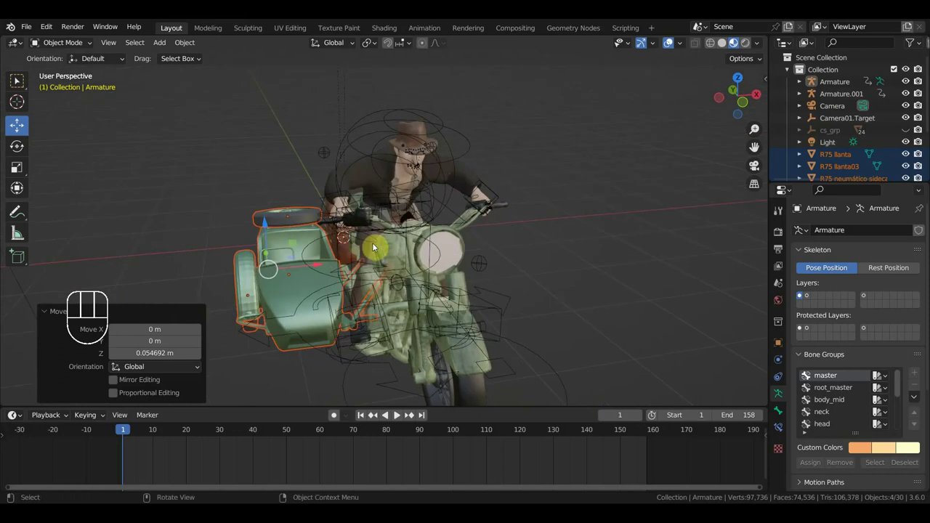
{"action": "middle_click", "coordinate": [390, 276]}
{"action": "middle_click", "coordinate": [462, 264]}
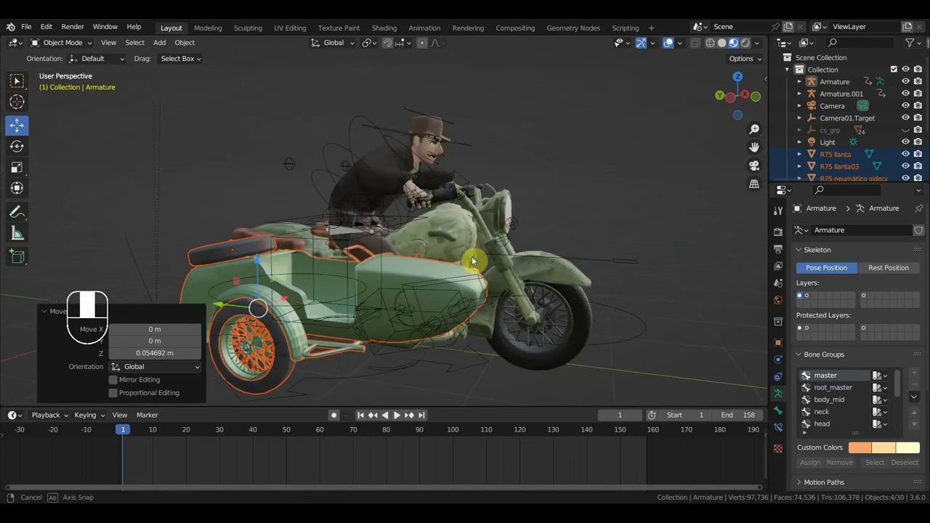
{"action": "left_click_drag", "start_coordinate": [398, 290], "coordinate": [335, 305]}
{"action": "key", "text": "KP_3"}
{"action": "key", "text": "KP_1"}
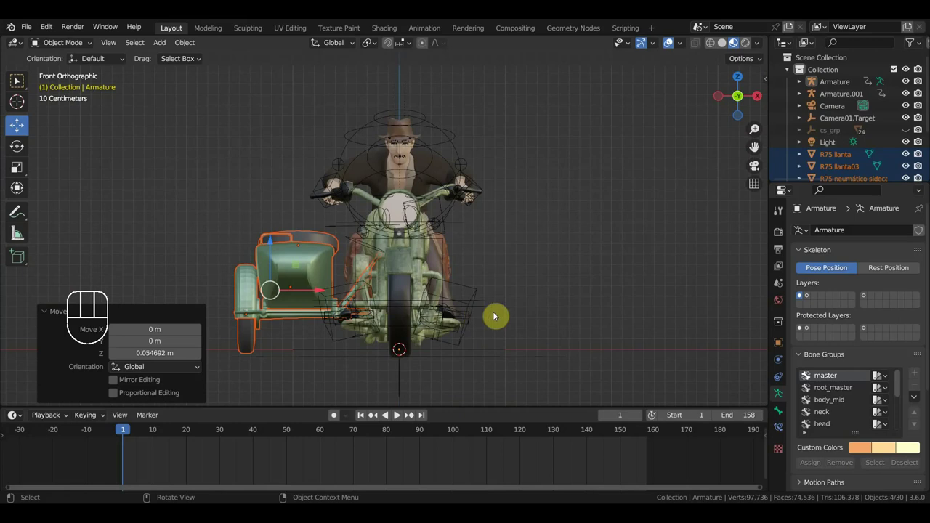
{"action": "scroll", "scroll_direction": "up", "scroll_amount": 3}
{"action": "middle_click", "coordinate": [523, 398]}
{"action": "middle_click", "coordinate": [531, 387]}
{"action": "key", "text": "KP_7"}
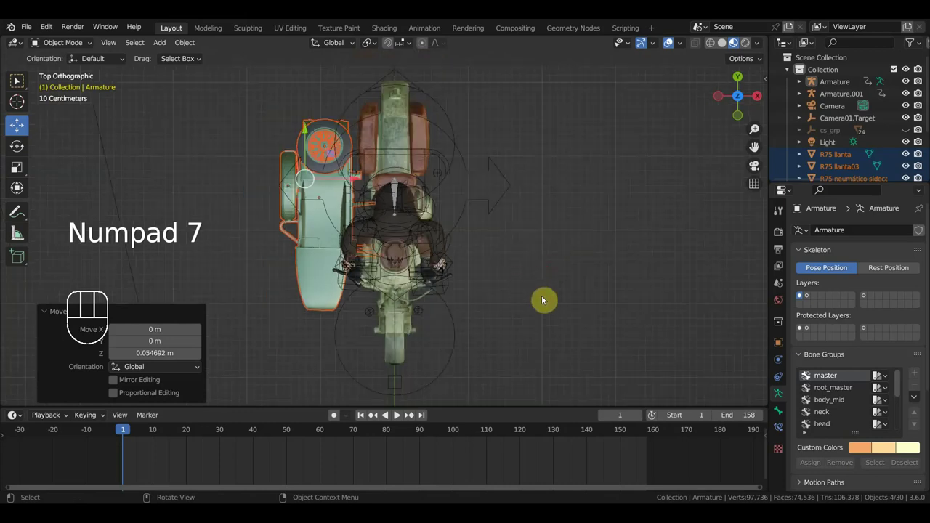
{"action": "key", "text": "s"}
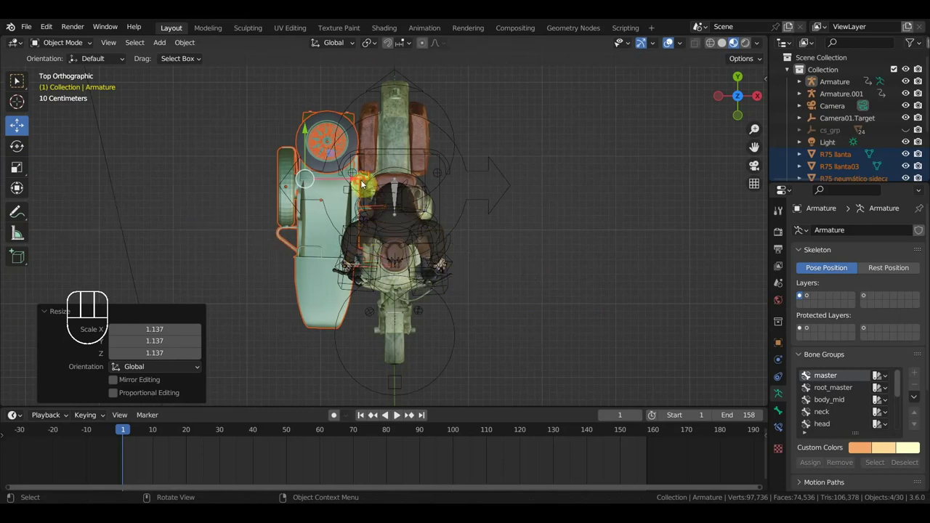
{"action": "left_click_drag", "start_coordinate": [334, 157], "coordinate": [411, 212]}
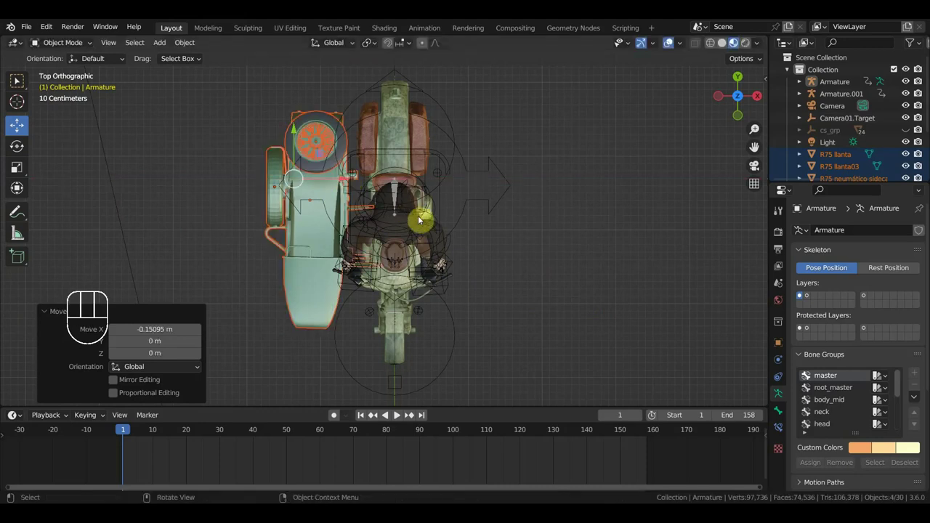
{"action": "key", "text": "KP_3"}
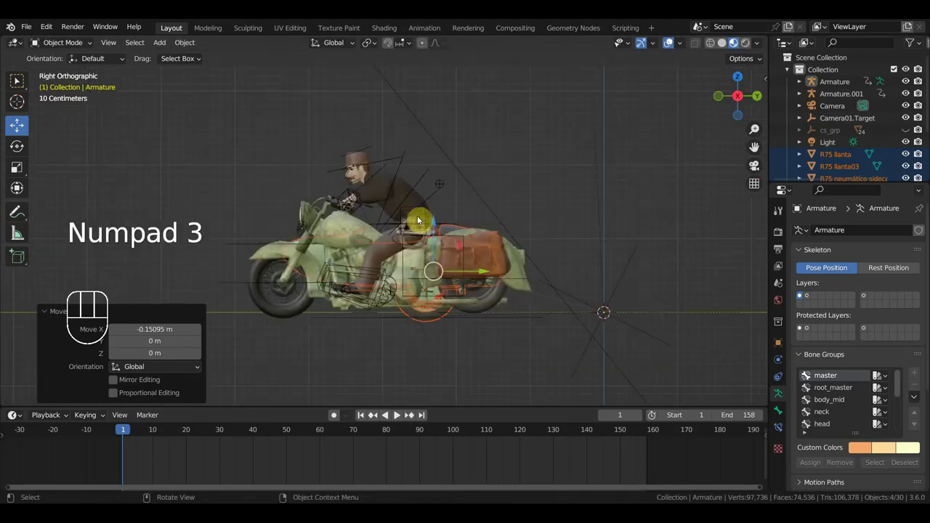
{"action": "key", "text": "KP_1"}
{"action": "key", "text": "KP_3"}
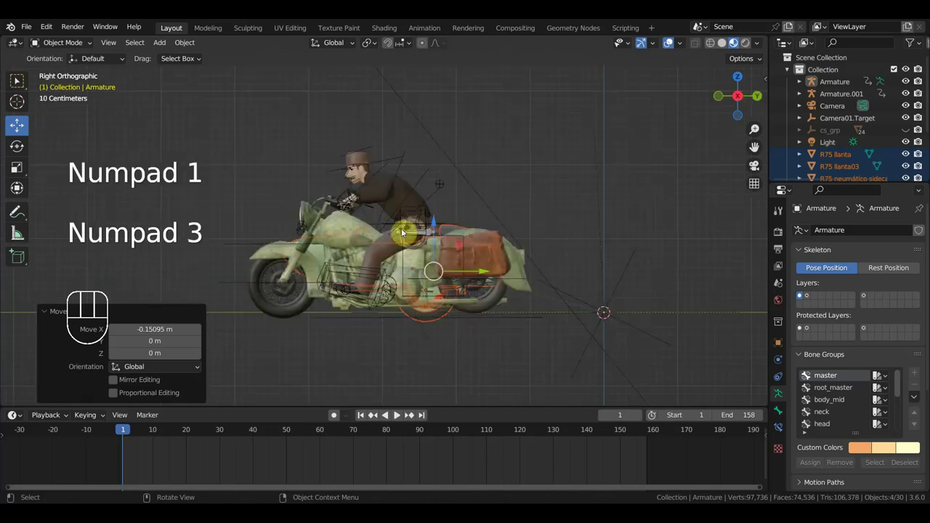
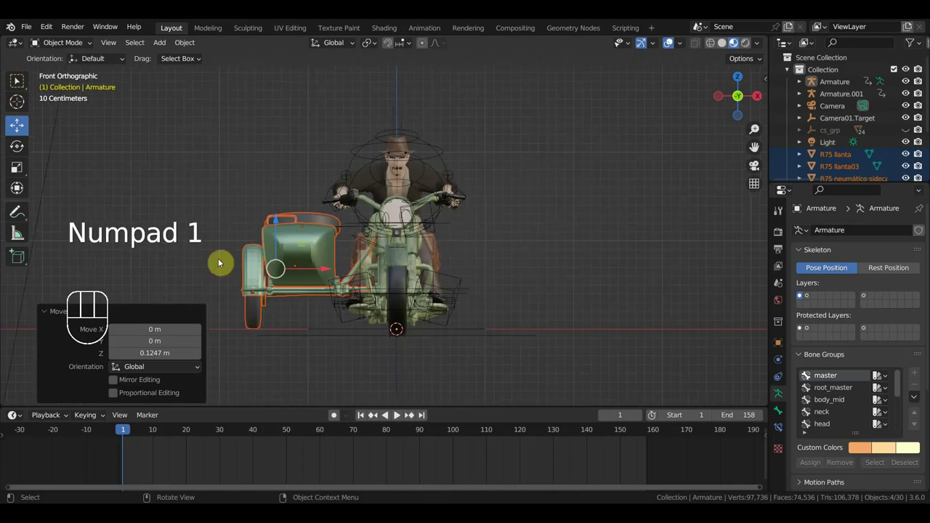
Parent the R75 llanta03 wheel to R75 sidecar.001 with Object (Keep Transform).
{"action": "middle_click", "coordinate": [403, 283]}
{"action": "scroll", "scroll_direction": "up", "scroll_amount": 3}
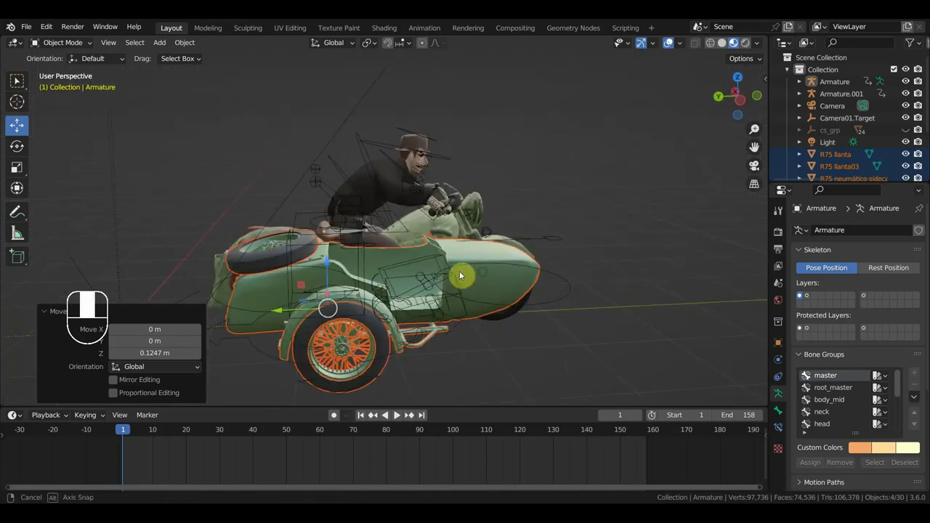
{"action": "left_click", "coordinate": [296, 259]}
{"action": "left_click", "coordinate": [276, 258]}
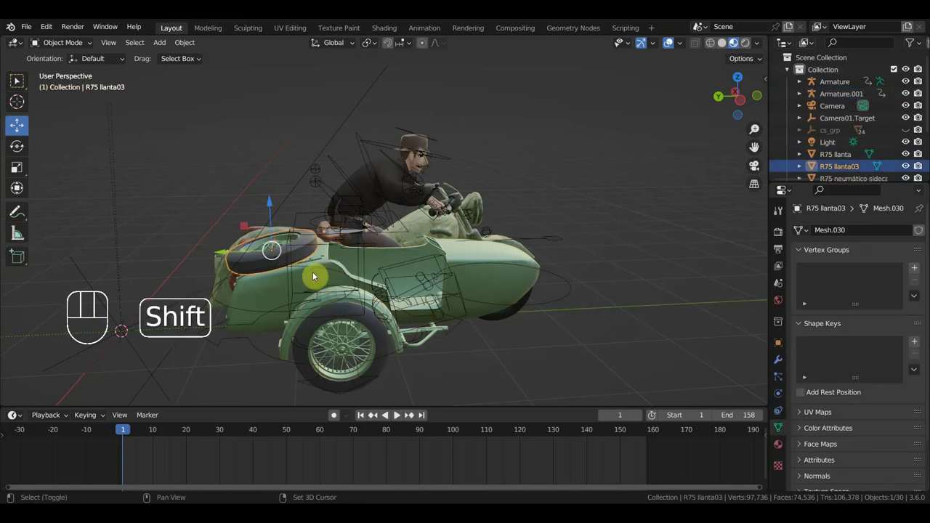
{"action": "middle_click", "coordinate": [365, 272]}
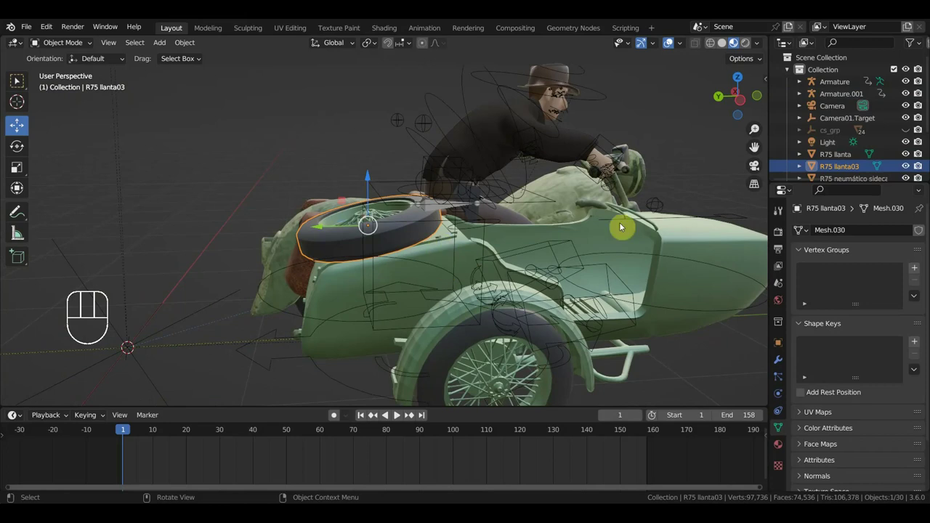
{"action": "left_click", "coordinate": [441, 256]}
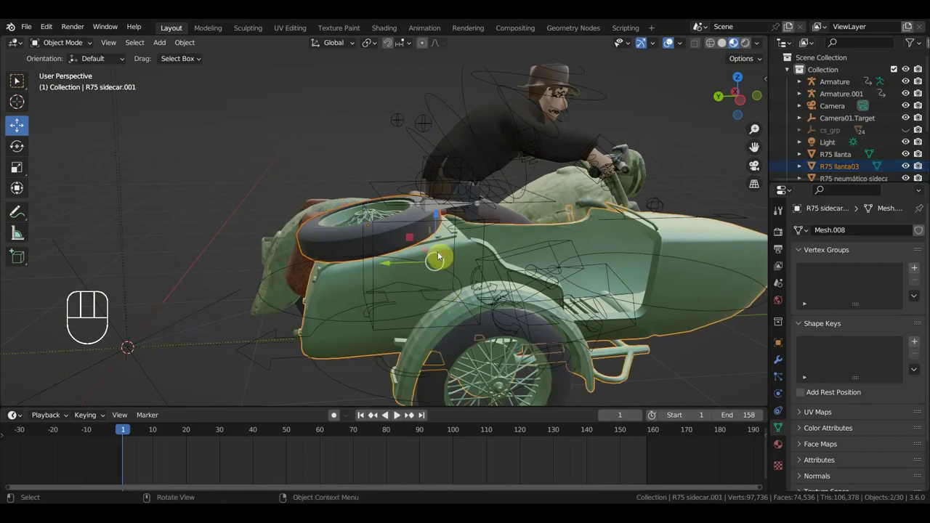
{"action": "key", "text": "ctrl+p"}
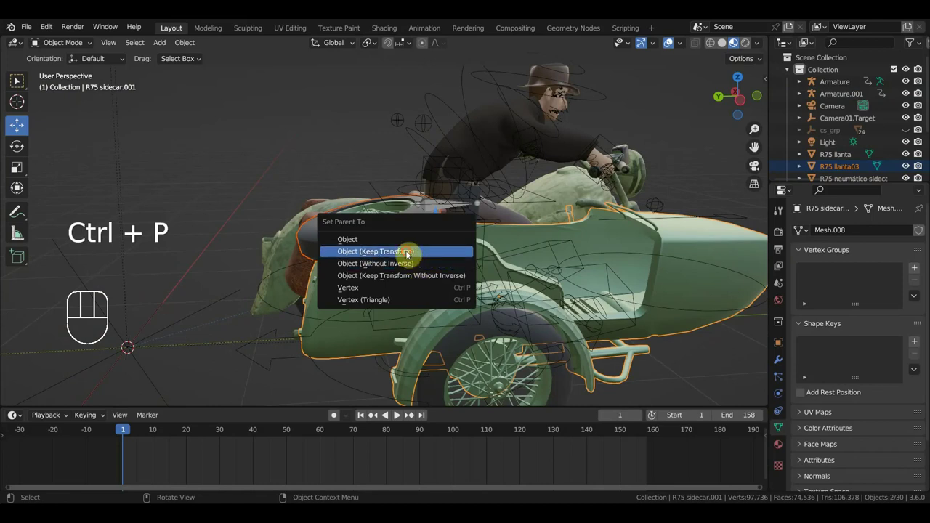
Select the sidecar body and add the база motorcycle body to the selection.
{"action": "middle_click", "coordinate": [465, 285]}
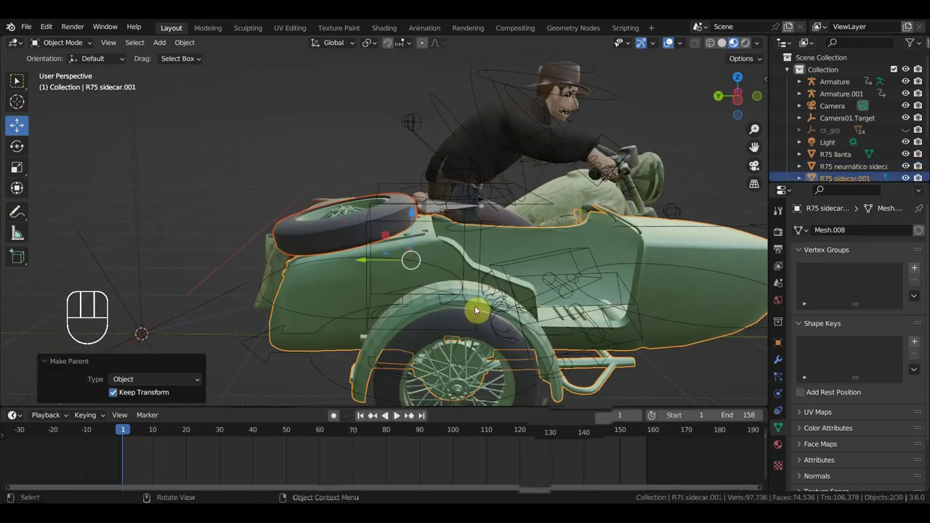
{"action": "middle_click", "coordinate": [605, 306]}
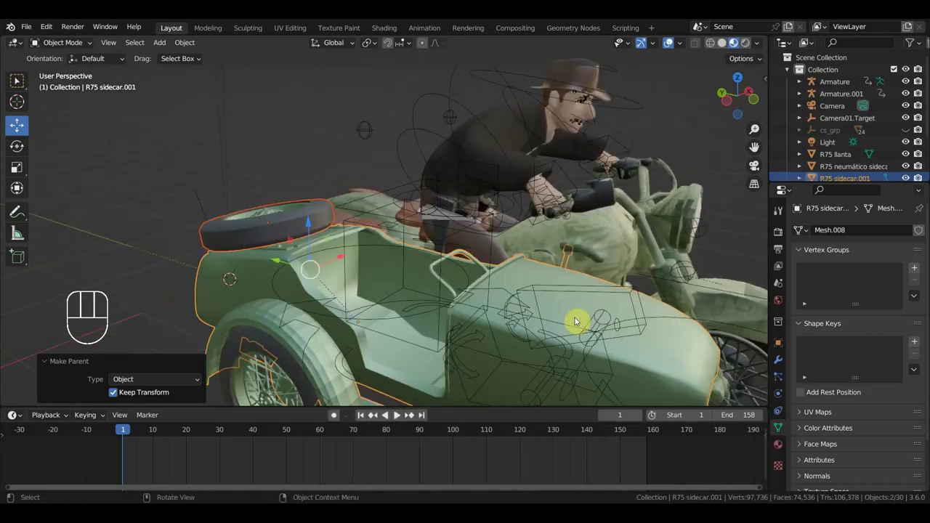
{"action": "left_click", "coordinate": [541, 283]}
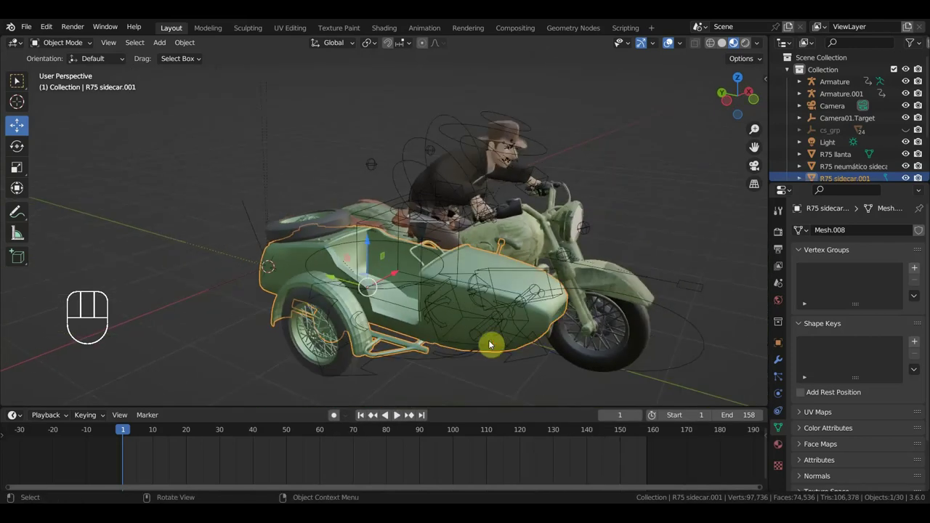
{"action": "middle_click", "coordinate": [418, 379]}
{"action": "left_click", "coordinate": [484, 271]}
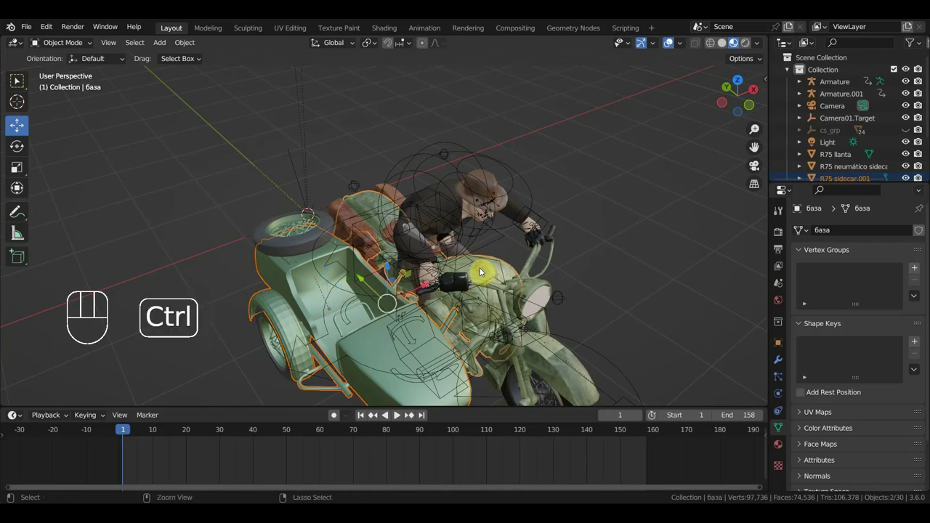
Parent the sidecar body to база (Keep Transform) and delete the leftover object.
{"action": "key", "text": "ctrl+p"}
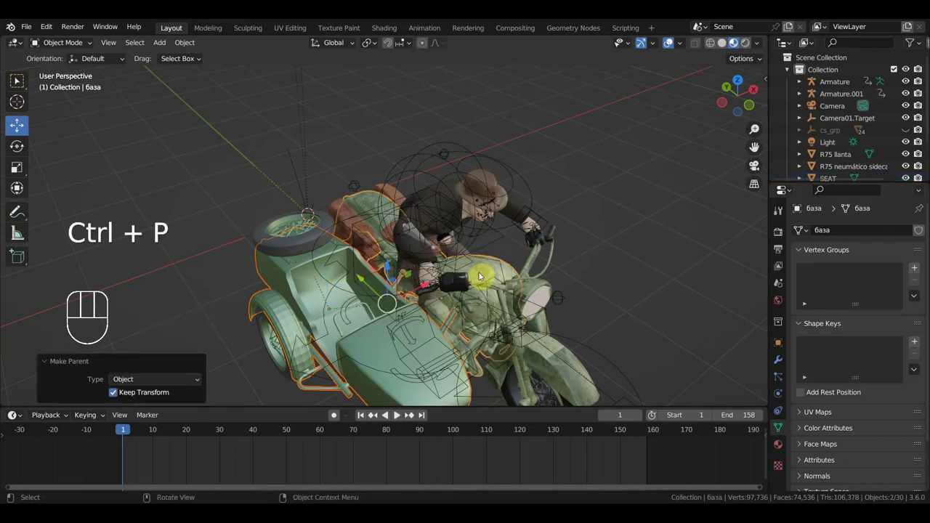
{"action": "middle_click", "coordinate": [462, 315]}
{"action": "left_click", "coordinate": [388, 343]}
{"action": "key", "text": "Delete"}
Select the шина.001 wheel and view the motorcycle from the front.
{"action": "left_click", "coordinate": [387, 324]}
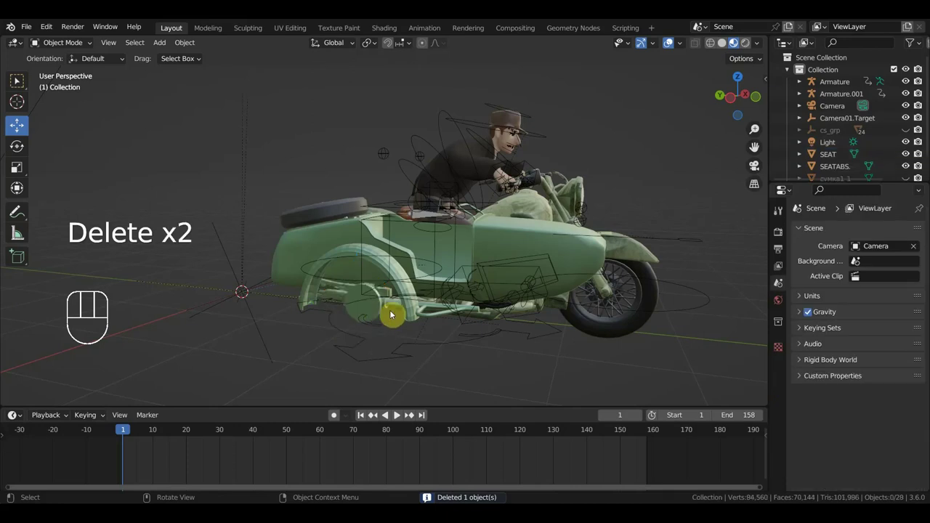
{"action": "key", "text": "KP_1"}
{"action": "middle_click", "coordinate": [373, 312]}
{"action": "middle_click", "coordinate": [395, 317]}
{"action": "left_click", "coordinate": [436, 290]}
{"action": "key", "text": "KP_1"}
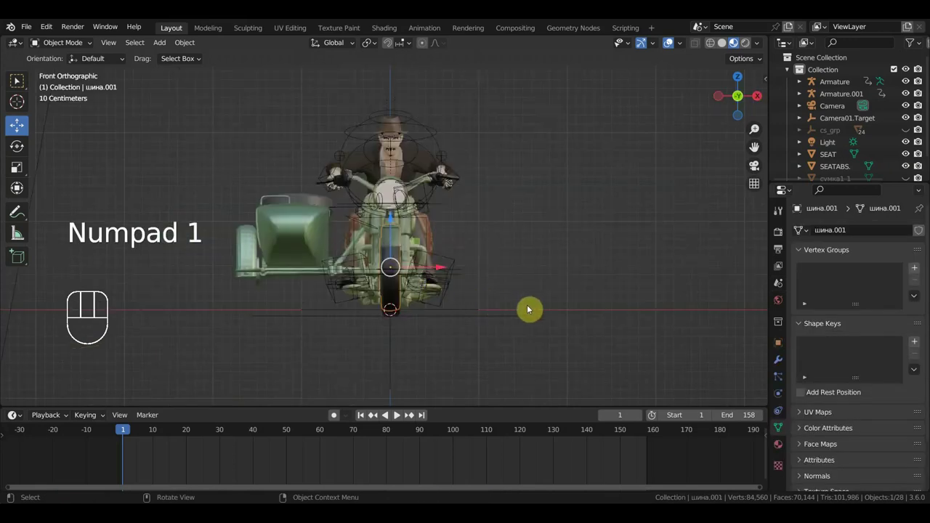
Duplicate шина.001 as шина.002 and move the copy onto the sidecar wheel.
{"action": "key", "text": "shift+d"}
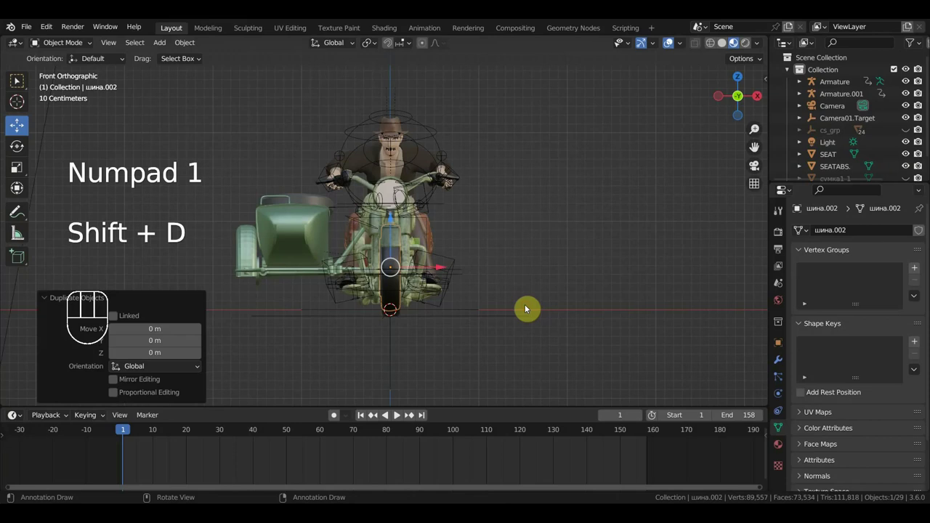
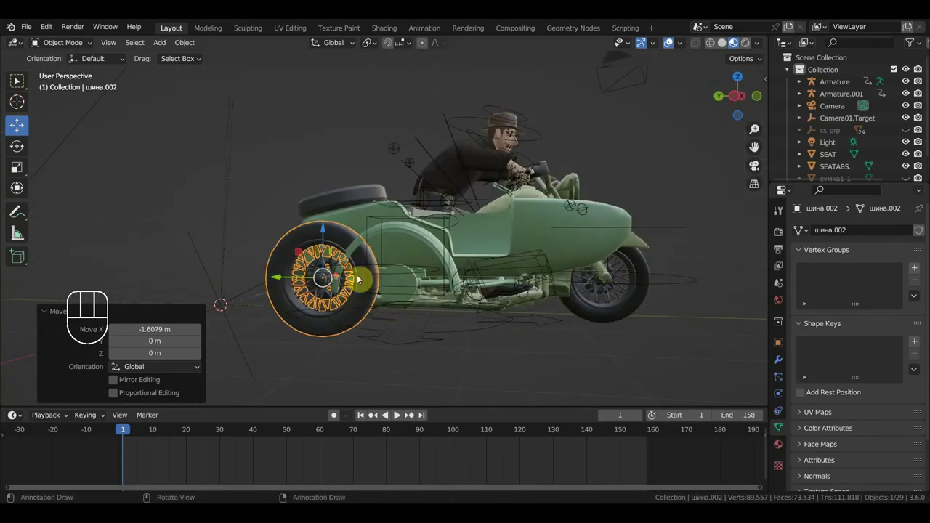
{"action": "left_click_drag", "start_coordinate": [278, 279], "coordinate": [358, 314]}
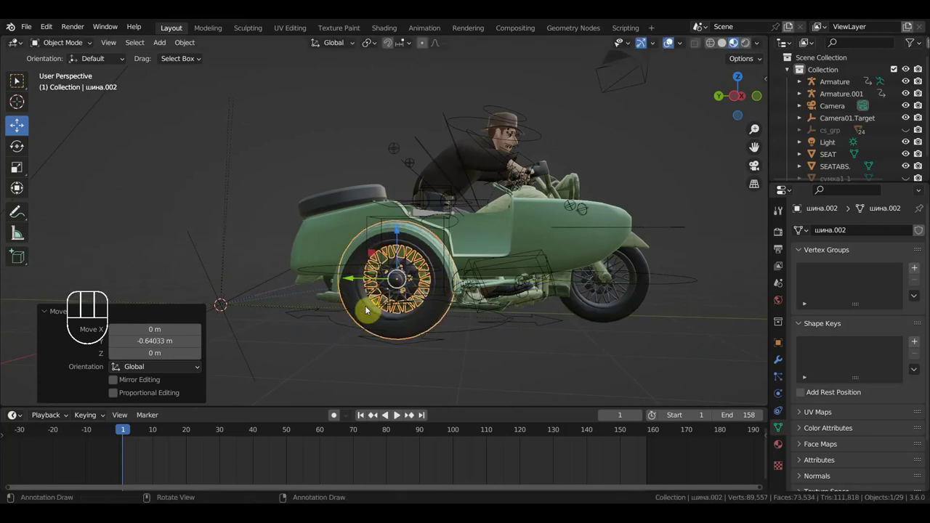
{"action": "scroll", "scroll_direction": "up", "scroll_amount": 3}
{"action": "left_click_drag", "start_coordinate": [426, 332], "coordinate": [470, 290]}
Select the R75 sidecar.001 body and start rescaling it to about 0.88.
{"action": "left_click", "coordinate": [548, 244]}
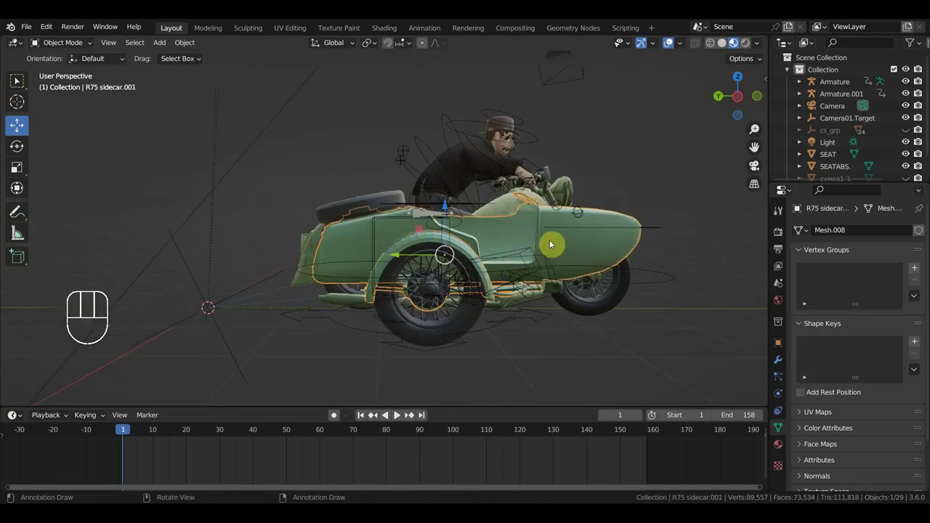
{"action": "middle_click", "coordinate": [549, 264]}
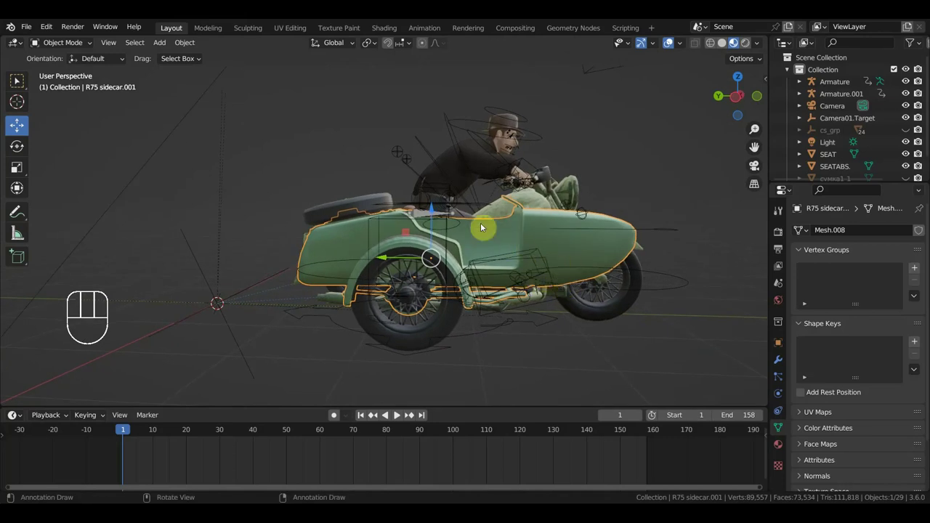
{"action": "key", "text": "s"}
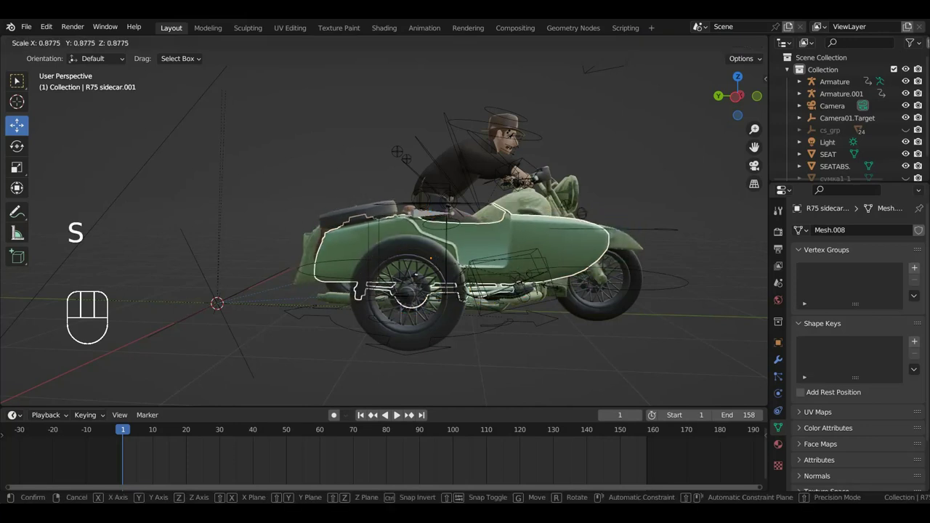
{"action": "left_click_drag", "start_coordinate": [559, 306], "coordinate": [502, 267]}
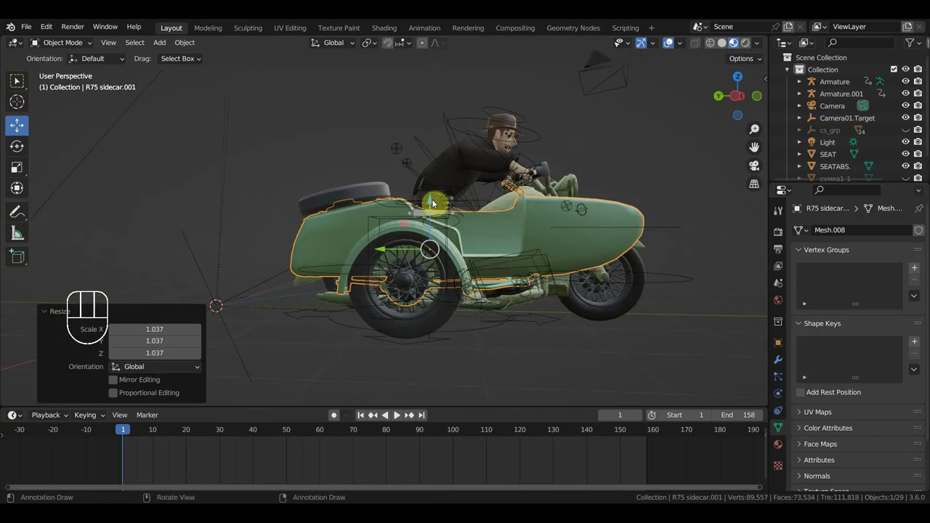
{"action": "left_click", "coordinate": [433, 201]}
{"action": "left_click_drag", "start_coordinate": [434, 200], "coordinate": [442, 200]}
{"action": "left_click_drag", "start_coordinate": [506, 260], "coordinate": [451, 243]}
{"action": "scroll", "scroll_direction": "up", "scroll_amount": 3}
{"action": "left_click_drag", "start_coordinate": [443, 286], "coordinate": [501, 282]}
{"action": "scroll", "scroll_direction": "up", "scroll_amount": 3}
{"action": "left_click_drag", "start_coordinate": [523, 284], "coordinate": [553, 295]}
{"action": "middle_click", "coordinate": [583, 291]}
{"action": "middle_click", "coordinate": [404, 320]}
{"action": "left_click", "coordinate": [459, 304]}
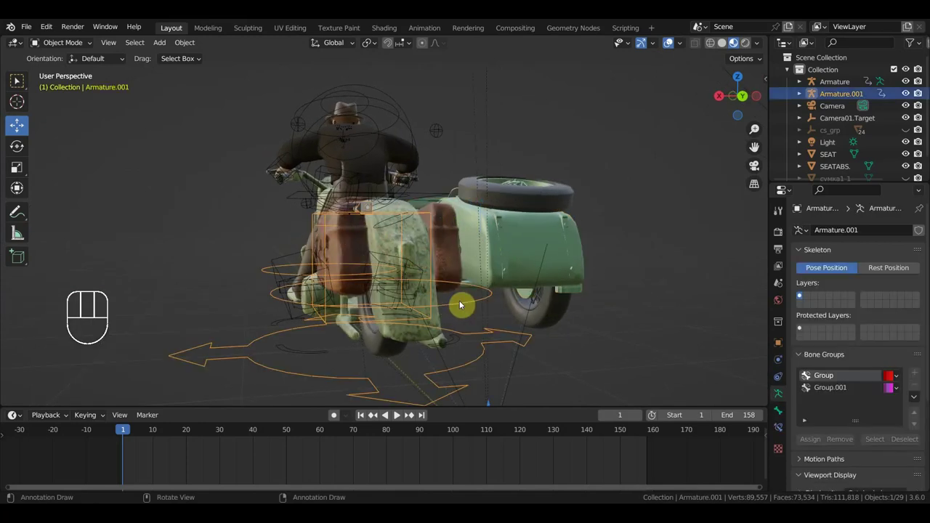
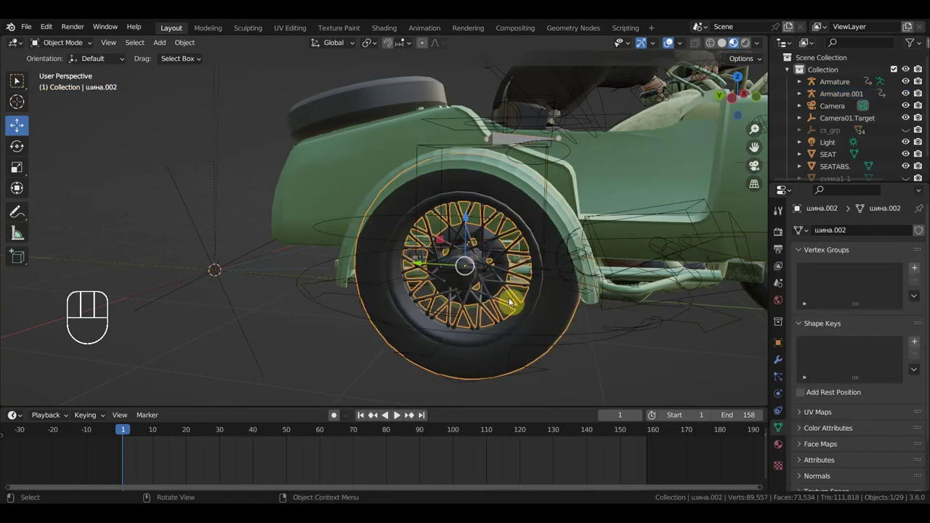
Select Armature.001 and switch it into Pose Mode to work on its wheel bone.
{"action": "left_click", "coordinate": [347, 314]}
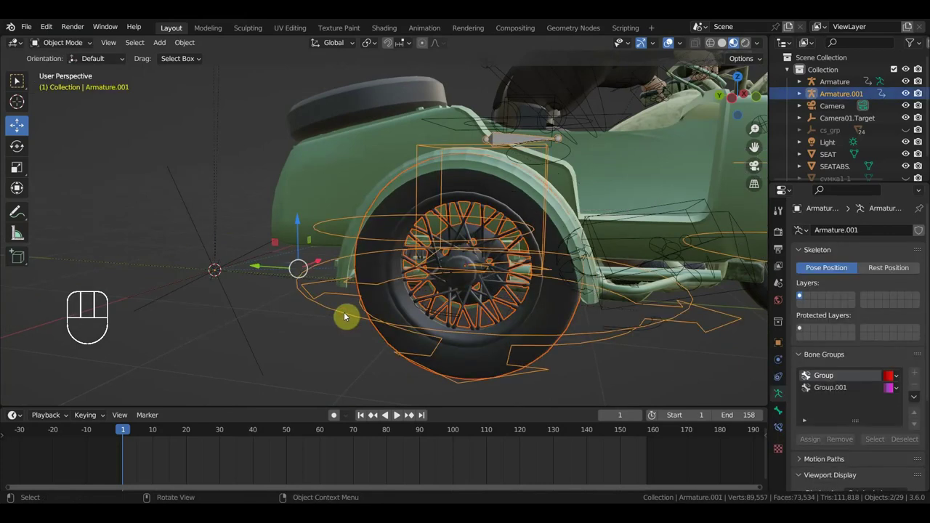
{"action": "middle_click", "coordinate": [323, 319]}
{"action": "left_click_drag", "start_coordinate": [74, 48], "coordinate": [82, 100]}
{"action": "left_click", "coordinate": [19, 81]}
{"action": "key", "text": "ctrl+p"}
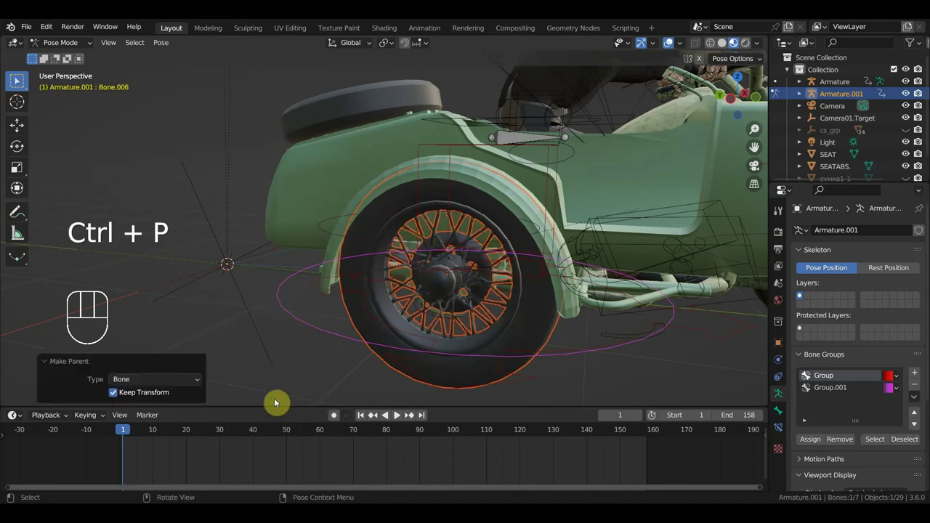
Play and stop the animation to check the sidecar wheel turns.
{"action": "middle_click", "coordinate": [18, 81]}
{"action": "key", "text": "space"}
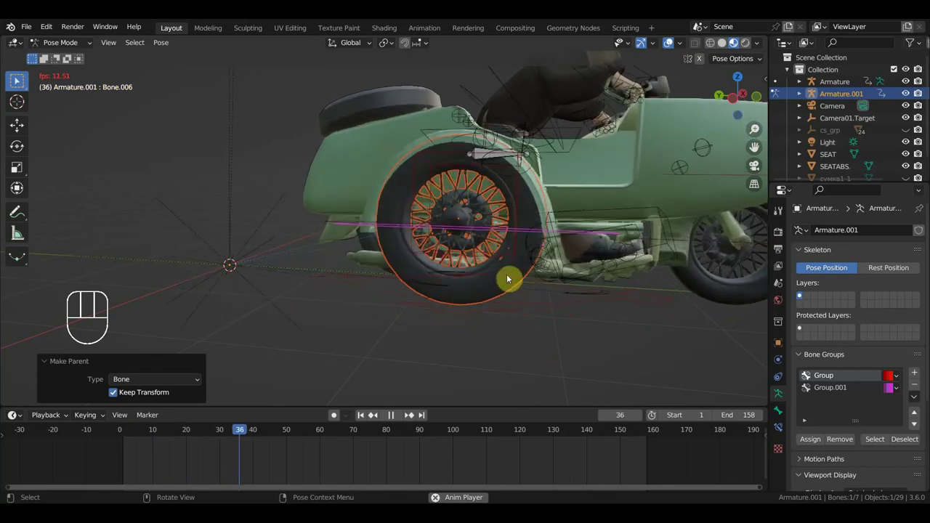
{"action": "key", "text": "space"}
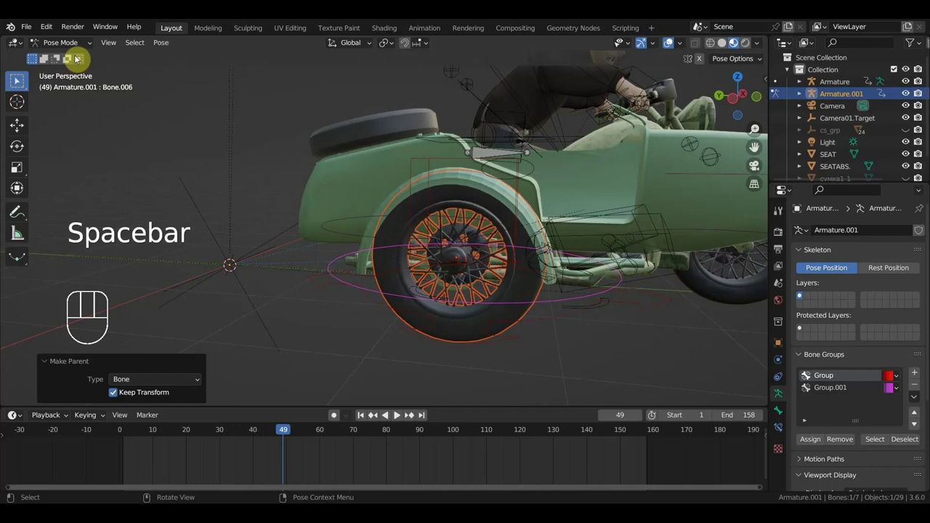
Return to Object Mode, select шина.002 and show its mesh data properties.
{"action": "left_click", "coordinate": [129, 438]}
{"action": "left_click_drag", "start_coordinate": [129, 439], "coordinate": [149, 354]}
{"action": "left_click", "coordinate": [74, 46]}
{"action": "left_click", "coordinate": [536, 300]}
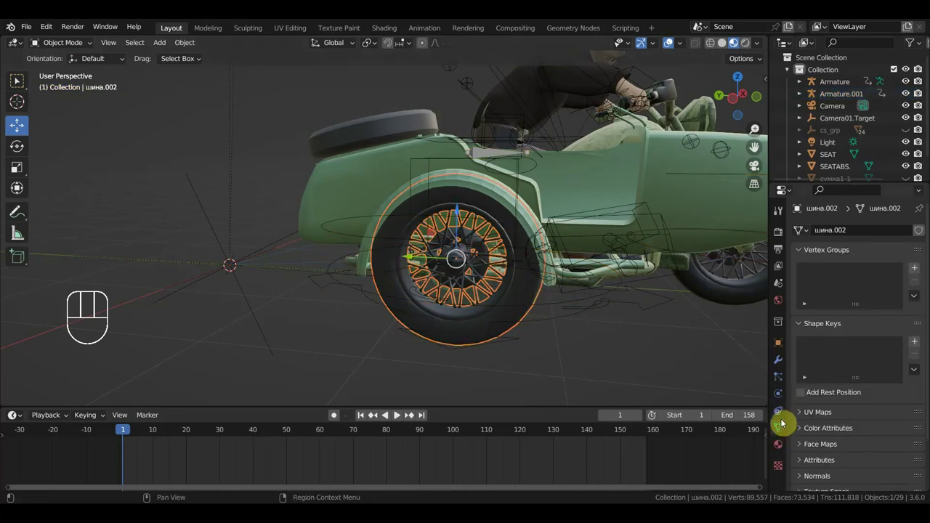
Delete the keyframed Empty and remove шина.002's Copy Rotation constraint.
{"action": "left_click", "coordinate": [219, 236]}
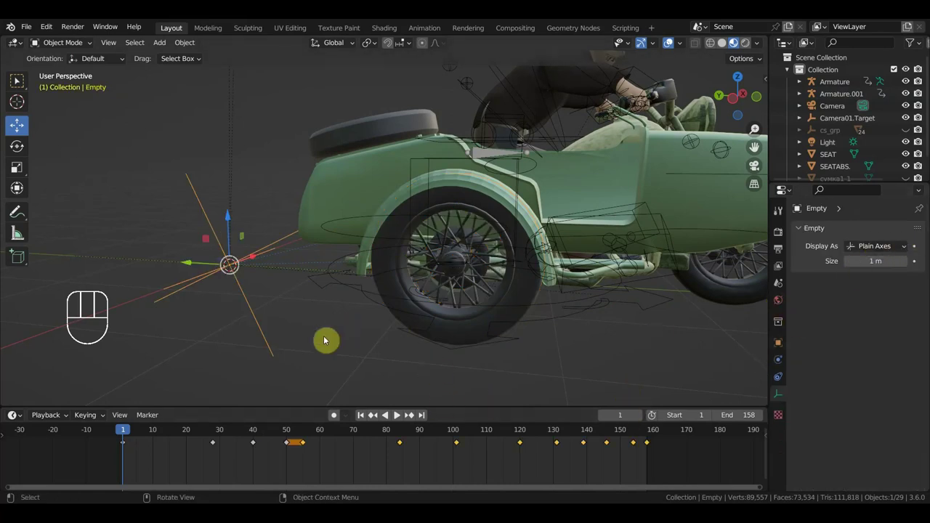
{"action": "key", "text": "Delete"}
{"action": "left_click", "coordinate": [524, 301]}
{"action": "left_click", "coordinate": [784, 417]}
{"action": "left_click", "coordinate": [903, 254]}
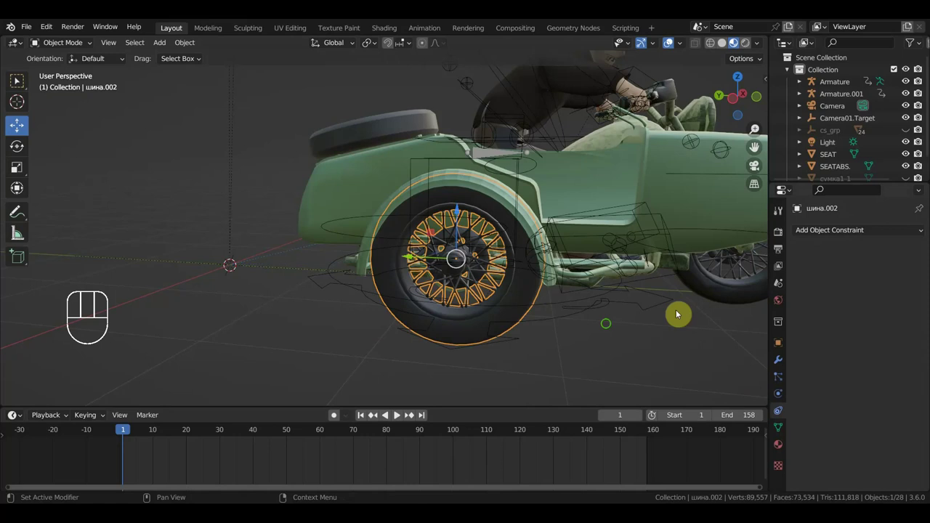
Remove the Copy Rotation constraint from the motorcycle wheel шина.001.
{"action": "middle_click", "coordinate": [548, 324]}
{"action": "middle_click", "coordinate": [489, 327]}
{"action": "left_click", "coordinate": [471, 317]}
{"action": "left_click", "coordinate": [469, 303]}
{"action": "left_click", "coordinate": [897, 256]}
{"action": "middle_click", "coordinate": [598, 325]}
{"action": "left_click", "coordinate": [443, 266]}
{"action": "left_click", "coordinate": [905, 250]}
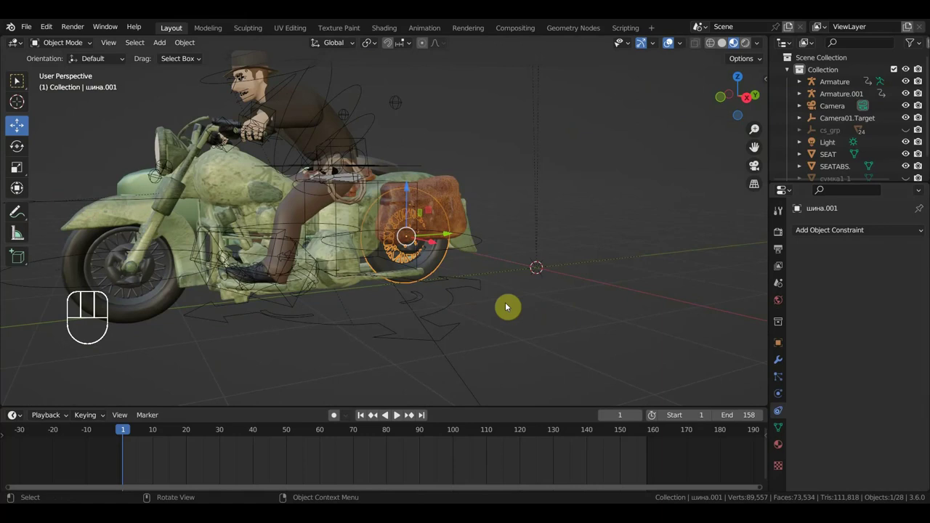
Orbit the view around the motorcycle wheel шина.001 to inspect it.
{"action": "middle_click", "coordinate": [541, 301]}
{"action": "middle_click", "coordinate": [621, 287]}
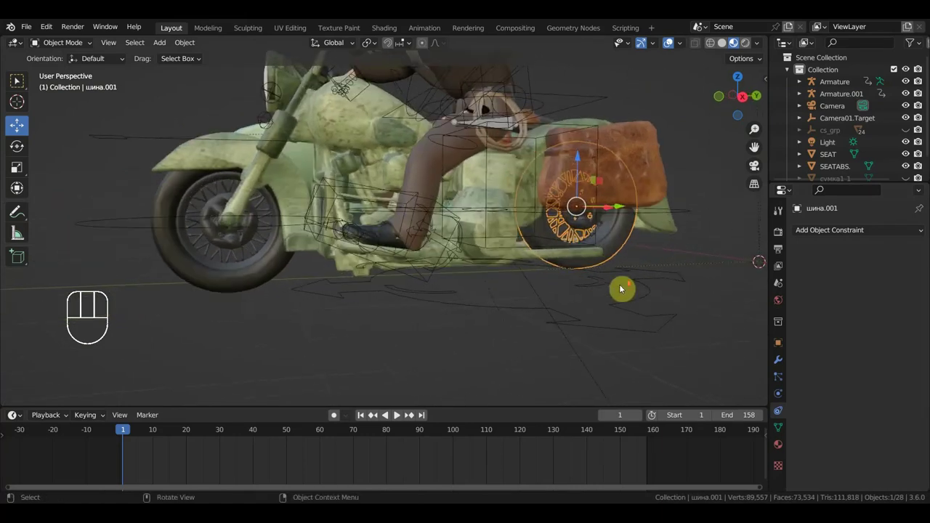
{"action": "middle_click", "coordinate": [612, 308]}
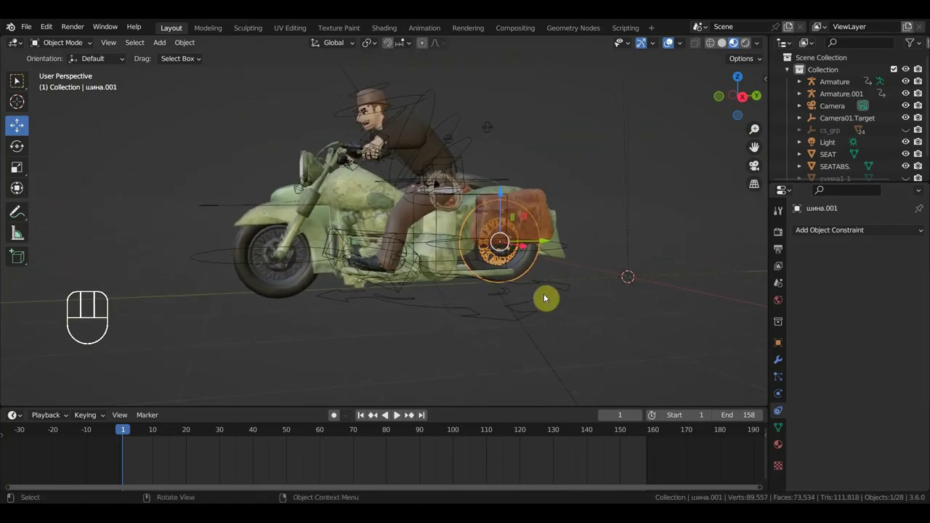
{"action": "middle_click", "coordinate": [476, 285]}
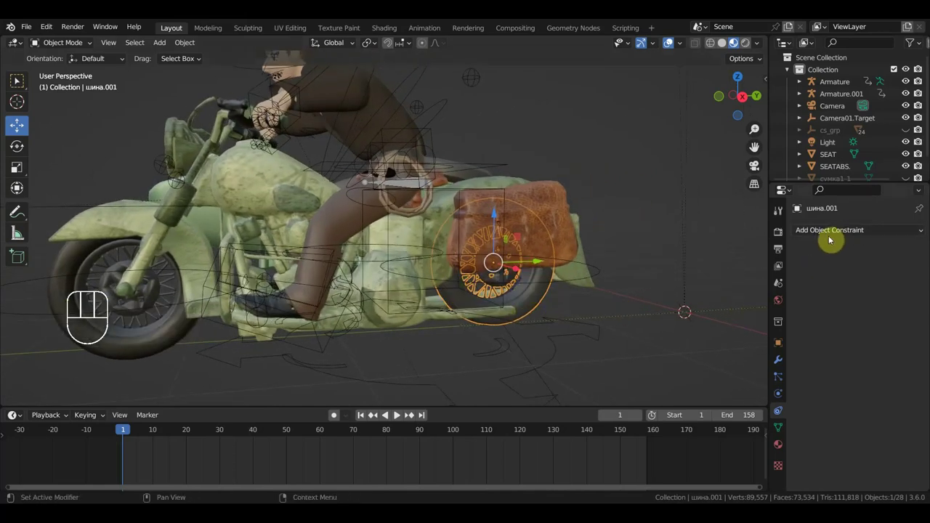
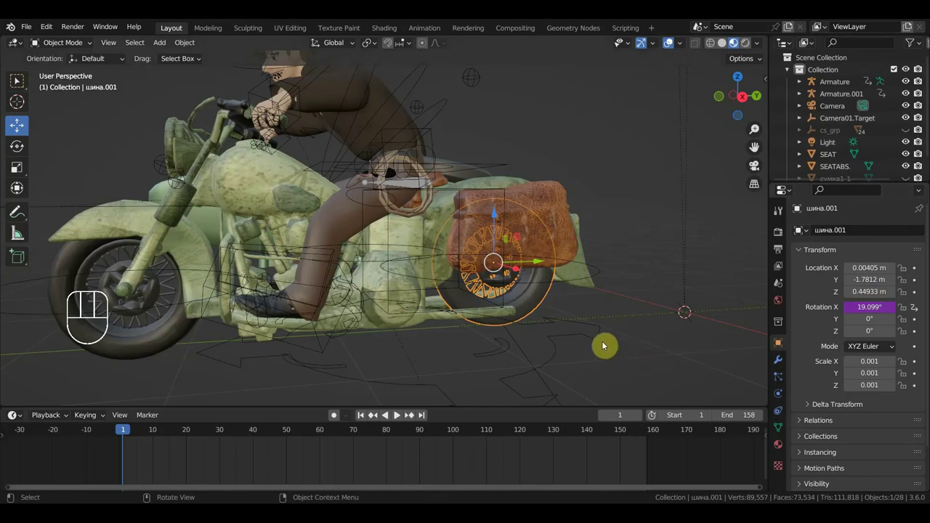
Play the animation to watch the wheel spin and stop at frame 58.
{"action": "key", "text": "space"}
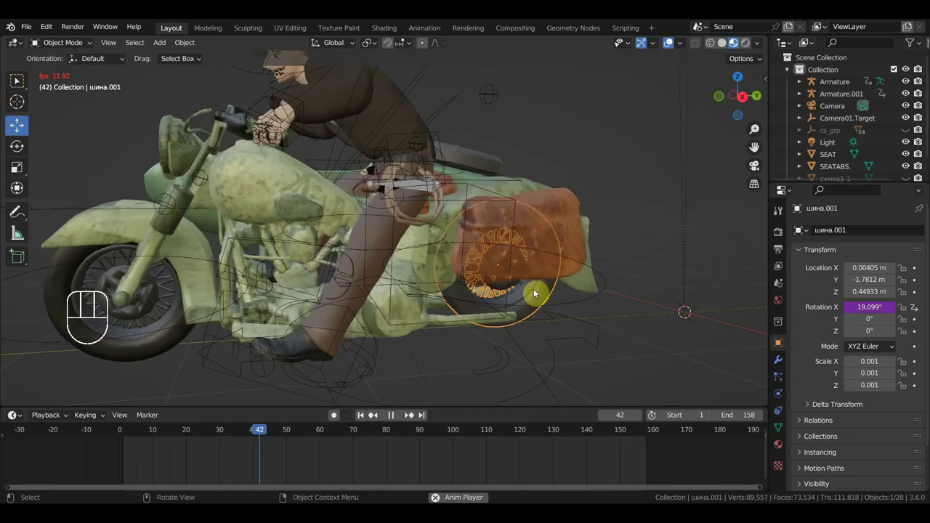
{"action": "key", "text": "space"}
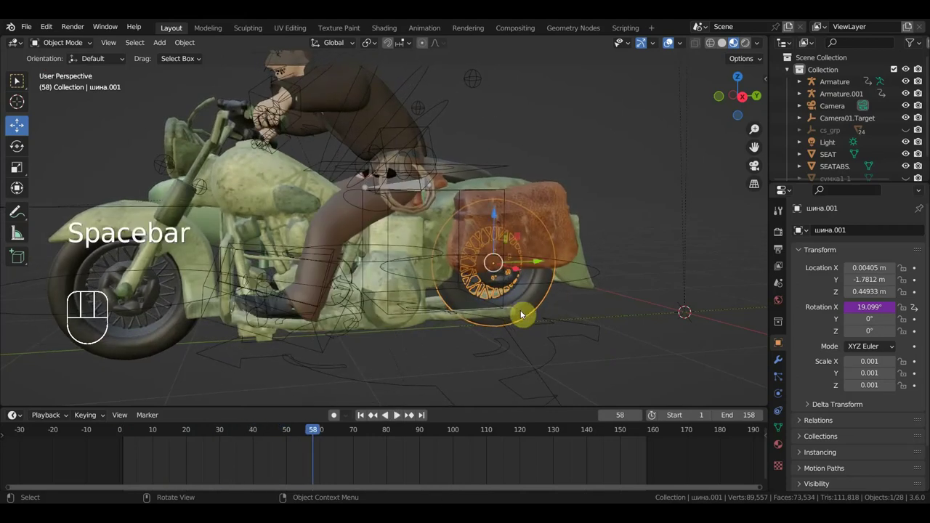
Select another wheel of the vehicle and orbit back toward the sidecar.
{"action": "left_click_drag", "start_coordinate": [183, 46], "coordinate": [346, 81]}
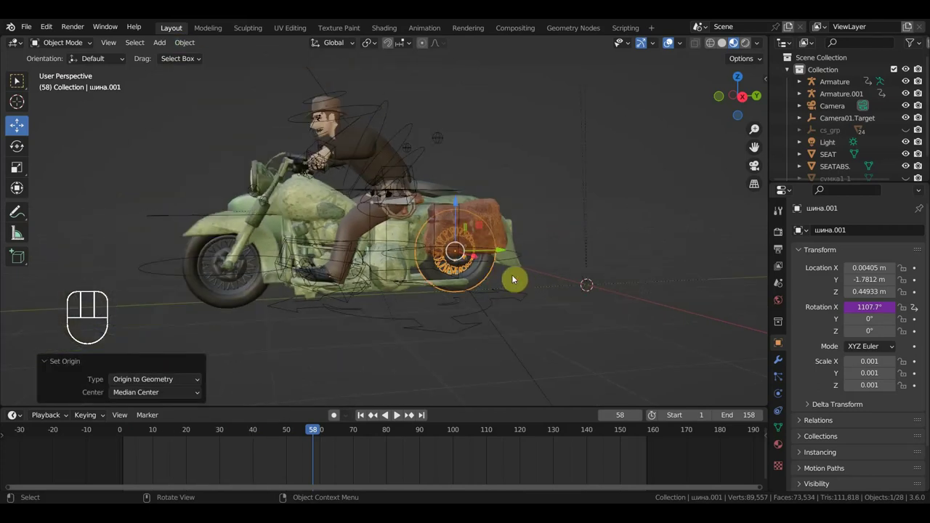
{"action": "middle_click", "coordinate": [563, 283]}
{"action": "left_click", "coordinate": [351, 303]}
{"action": "left_click_drag", "start_coordinate": [191, 49], "coordinate": [343, 86]}
{"action": "middle_click", "coordinate": [491, 218]}
{"action": "middle_click", "coordinate": [614, 212]}
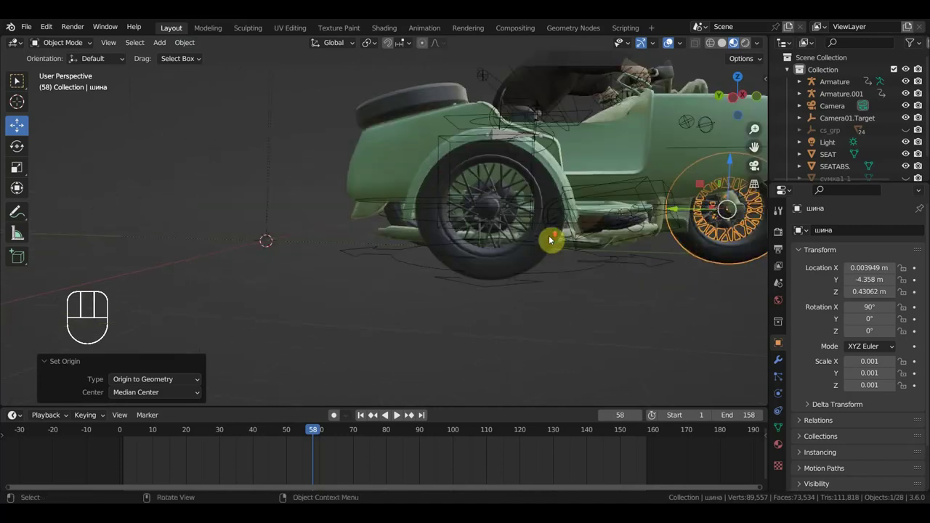
Select the sidecar wheel шина.002 and orbit to view the sidecar from behind.
{"action": "left_click", "coordinate": [537, 267]}
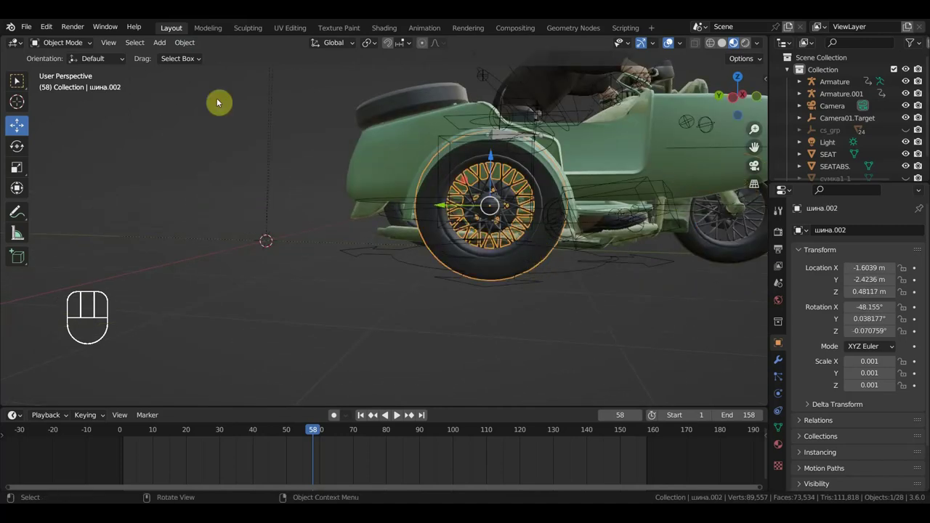
{"action": "left_click_drag", "start_coordinate": [195, 62], "coordinate": [347, 83]}
{"action": "middle_click", "coordinate": [527, 200]}
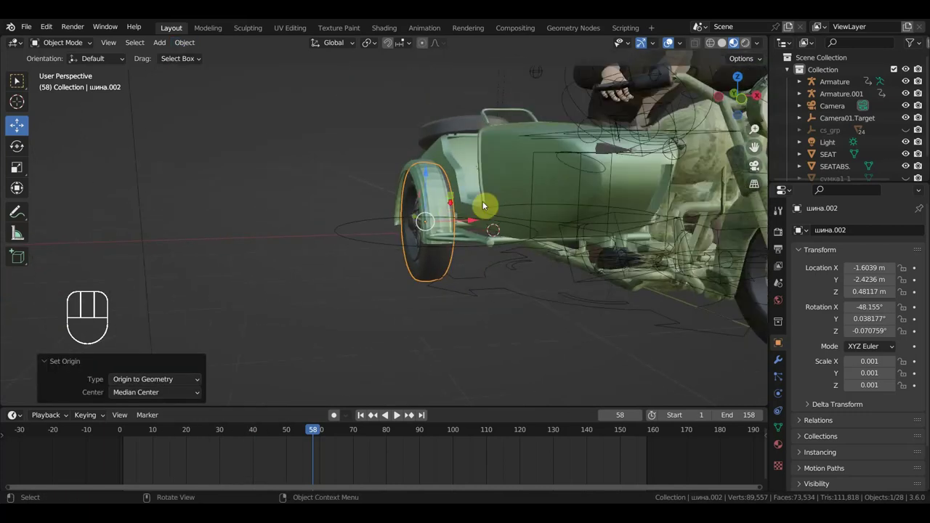
{"action": "middle_click", "coordinate": [603, 234]}
{"action": "middle_click", "coordinate": [572, 228]}
{"action": "middle_click", "coordinate": [439, 235]}
{"action": "middle_click", "coordinate": [505, 228]}
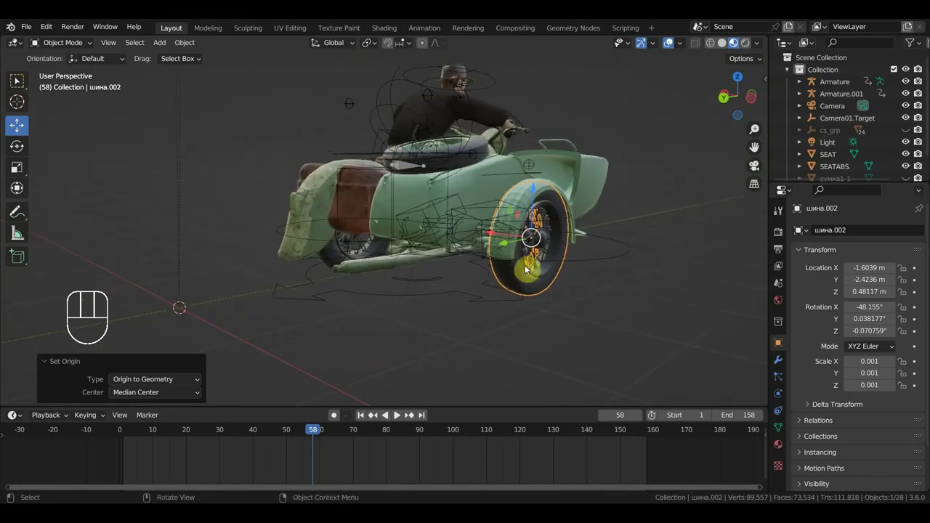
Add шина.001 to the selection, then leave only the sidecar wheel шина.002 selected.
{"action": "left_click", "coordinate": [520, 286]}
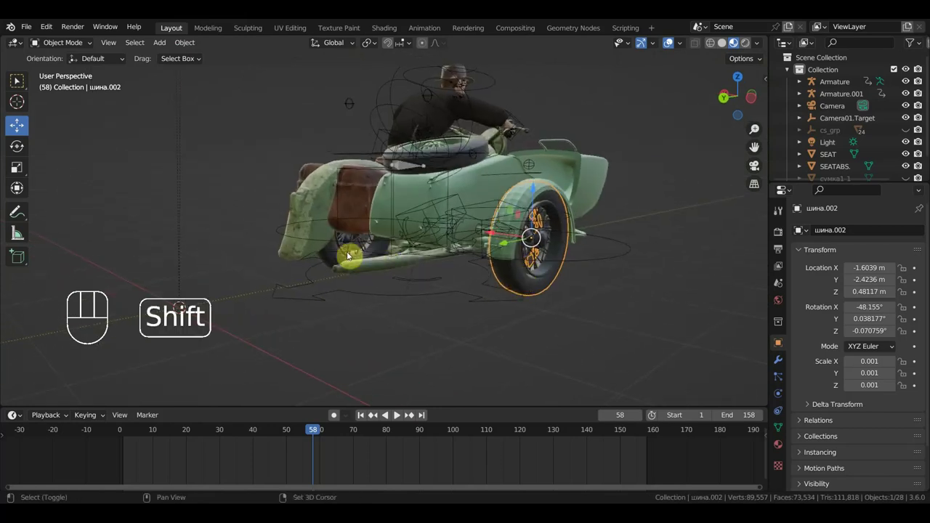
{"action": "left_click", "coordinate": [337, 253]}
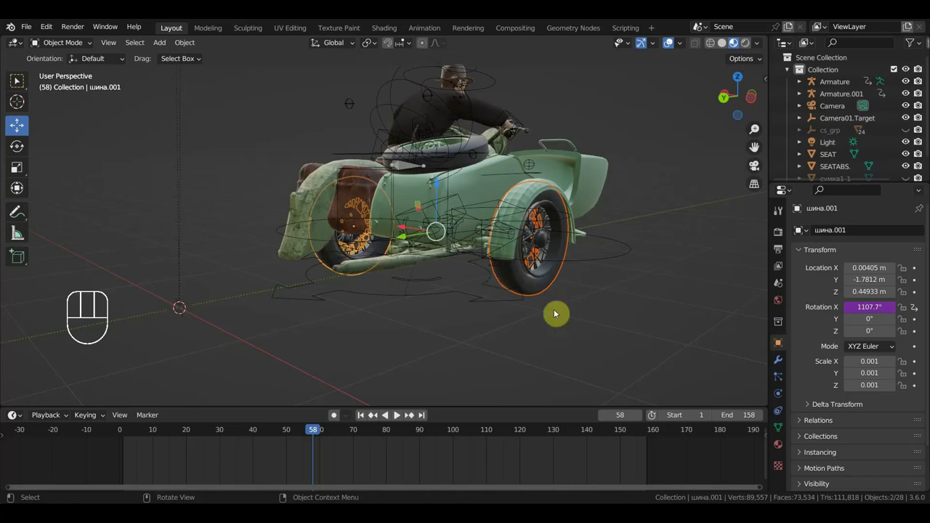
{"action": "left_click", "coordinate": [530, 286]}
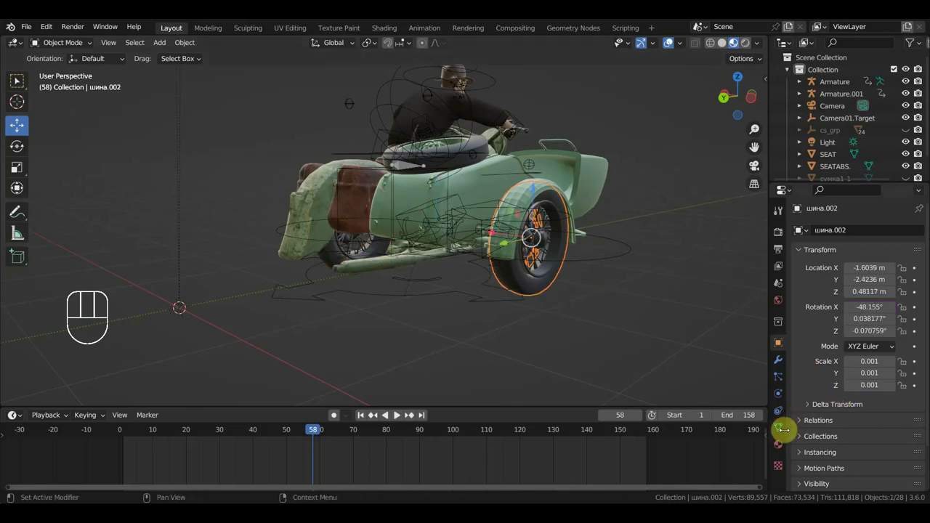
Add a Copy Rotation constraint on шина.002 targeting шина.001 and play the animation.
{"action": "left_click", "coordinate": [782, 417]}
{"action": "left_click_drag", "start_coordinate": [867, 230], "coordinate": [736, 275]}
{"action": "left_click", "coordinate": [904, 270]}
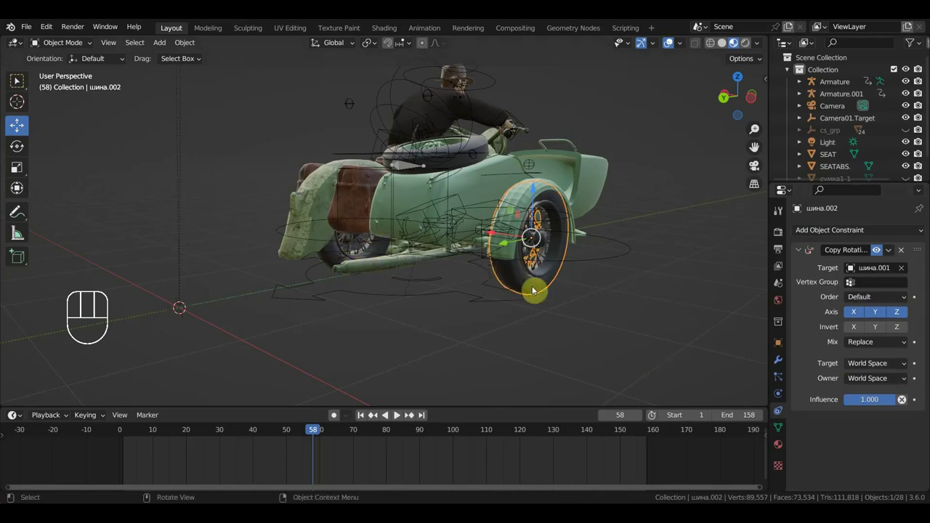
{"action": "key", "text": "space"}
Stop playback and orbit to the motorcycle's front toward the front wheel.
{"action": "left_click_drag", "start_coordinate": [505, 319], "coordinate": [488, 316]}
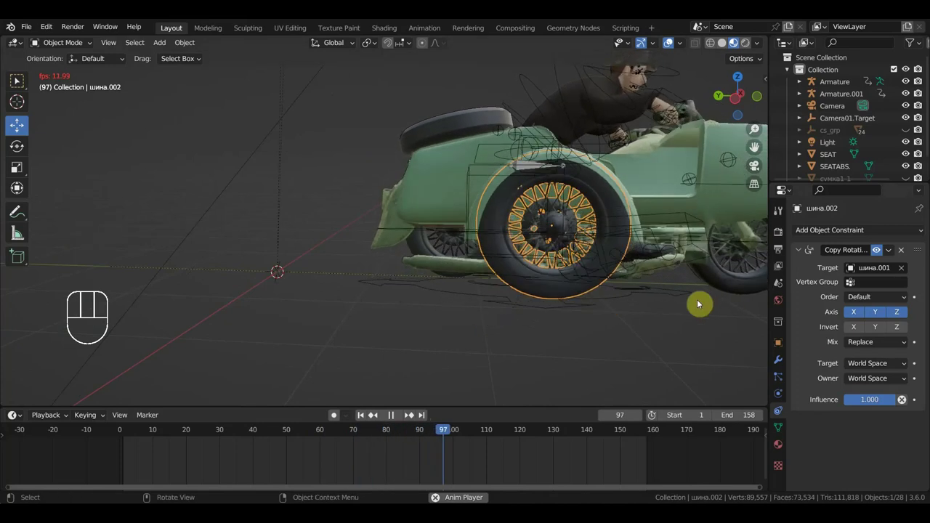
{"action": "key", "text": "space"}
{"action": "left_click_drag", "start_coordinate": [605, 336], "coordinate": [550, 308]}
{"action": "middle_click", "coordinate": [548, 312]}
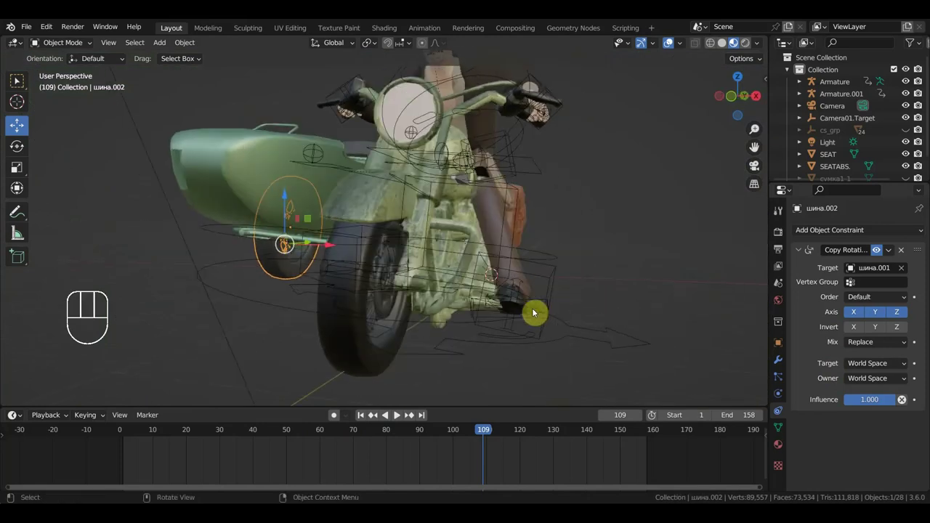
{"action": "left_click", "coordinate": [280, 273]}
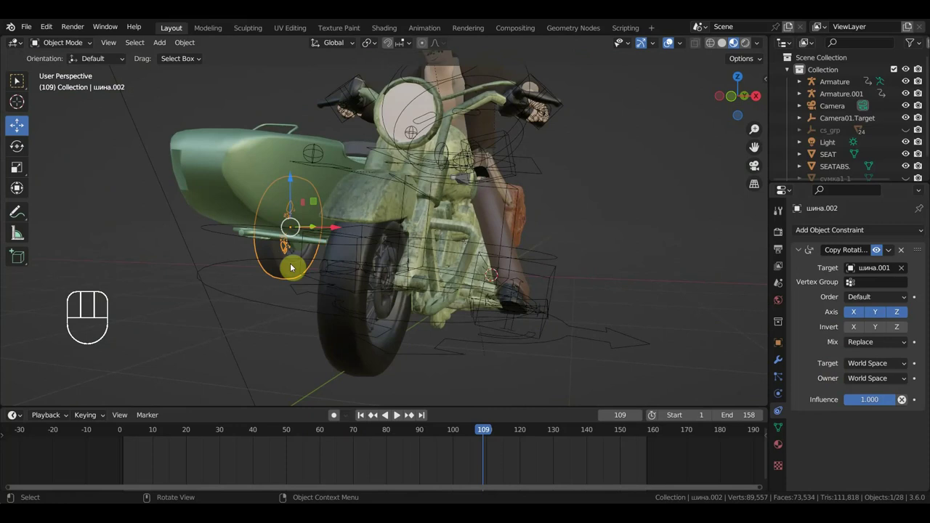
{"action": "middle_click", "coordinate": [363, 320]}
{"action": "middle_click", "coordinate": [417, 312]}
{"action": "middle_click", "coordinate": [405, 314]}
Give the front wheel шина a Copy Rotation constraint targeting шина.001 and play the animation.
{"action": "left_click", "coordinate": [210, 298]}
{"action": "left_click_drag", "start_coordinate": [870, 233], "coordinate": [776, 279]}
{"action": "left_click", "coordinate": [902, 274]}
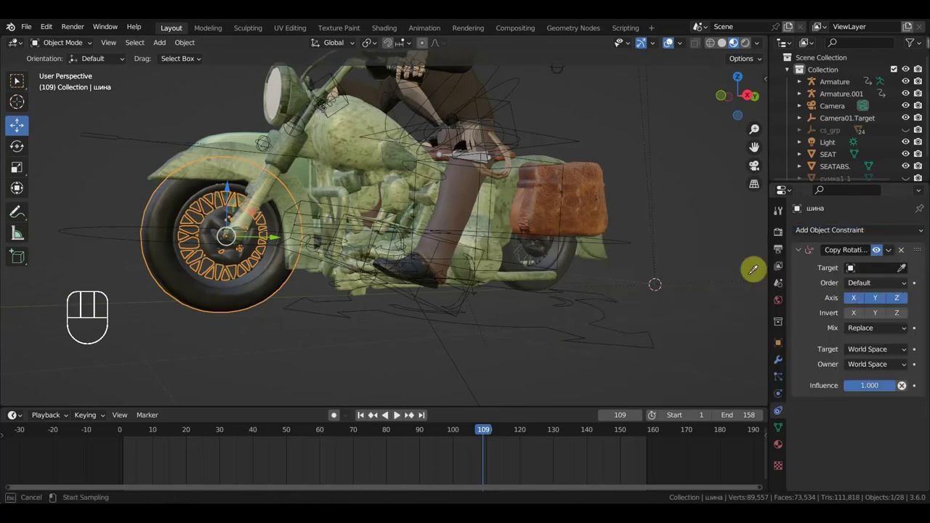
{"action": "key", "text": "space"}
{"action": "left_click_drag", "start_coordinate": [623, 309], "coordinate": [655, 312]}
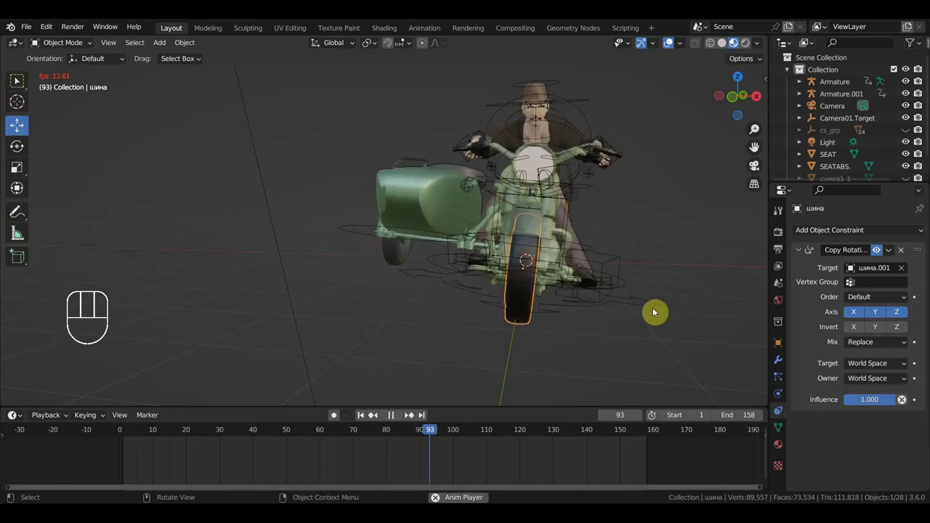
{"action": "middle_click", "coordinate": [615, 321]}
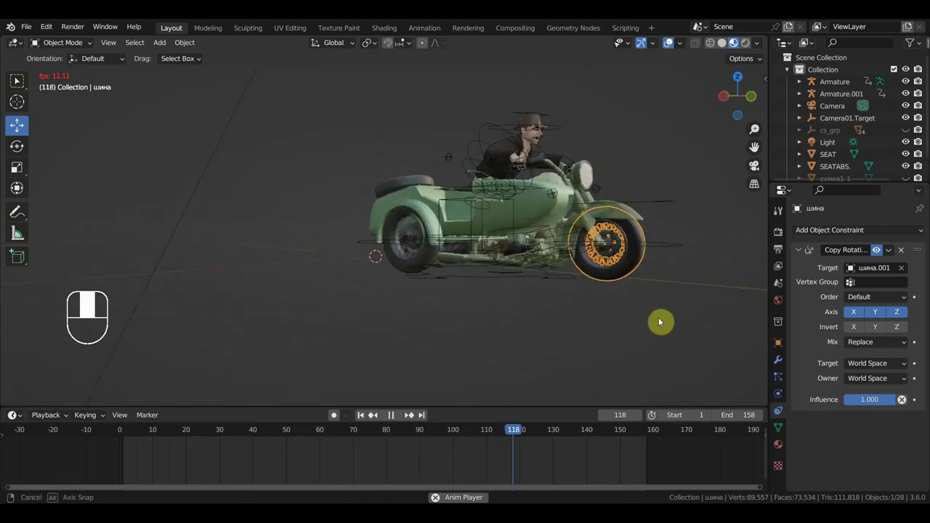
{"action": "middle_click", "coordinate": [576, 320]}
{"action": "middle_click", "coordinate": [565, 337]}
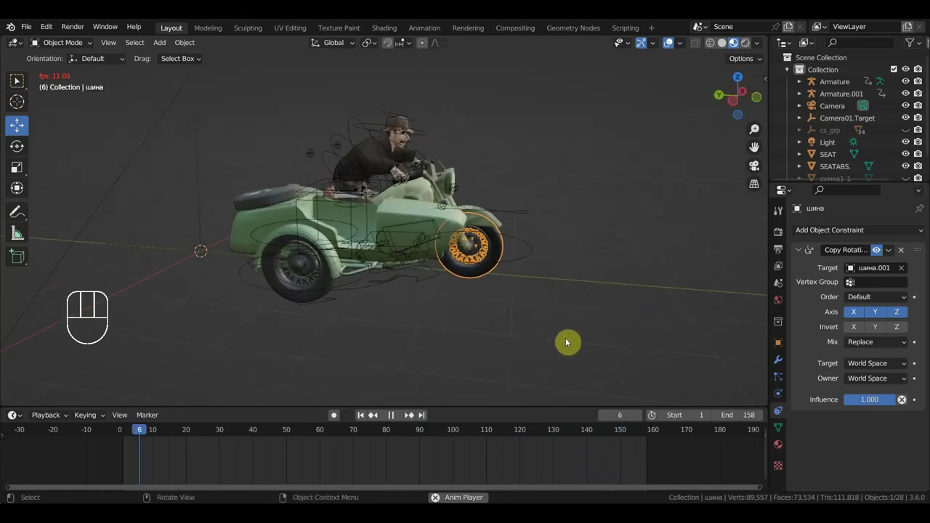
{"action": "middle_click", "coordinate": [520, 331]}
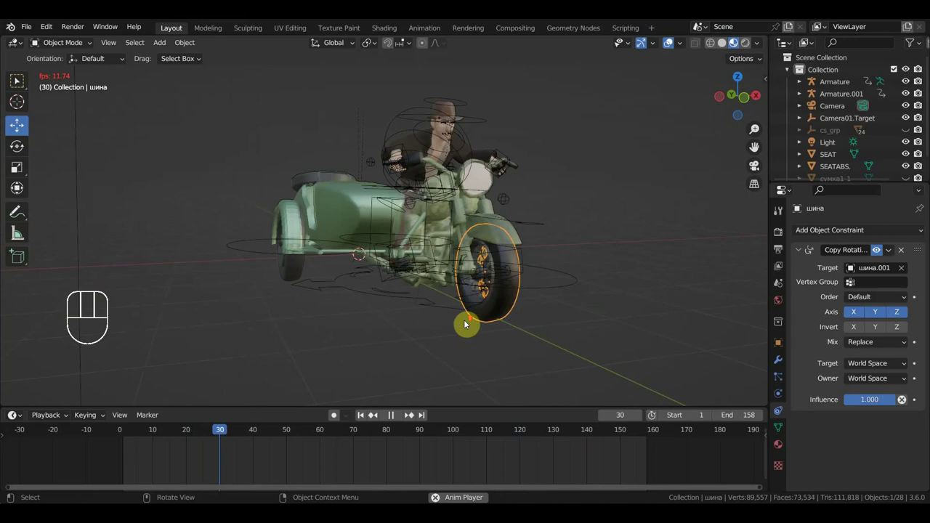
{"action": "middle_click", "coordinate": [482, 273]}
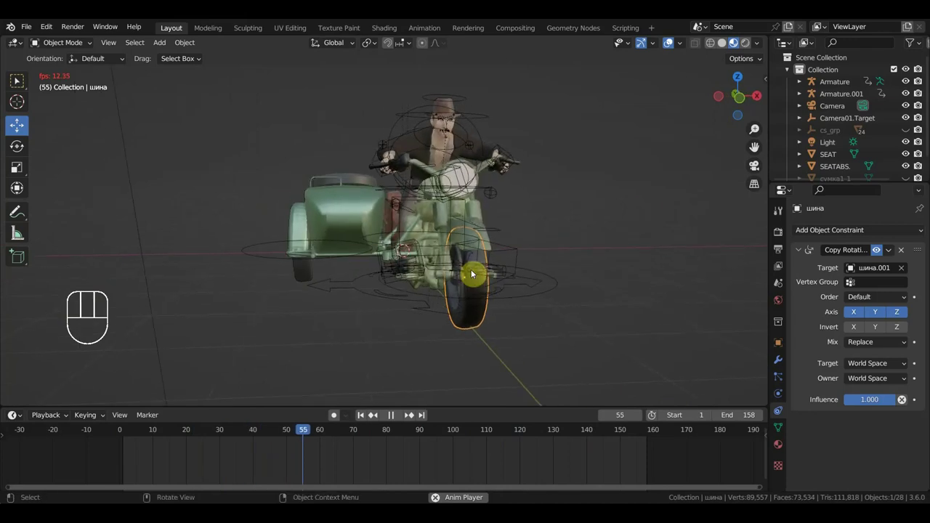
{"action": "left_click_drag", "start_coordinate": [504, 287], "coordinate": [471, 287]}
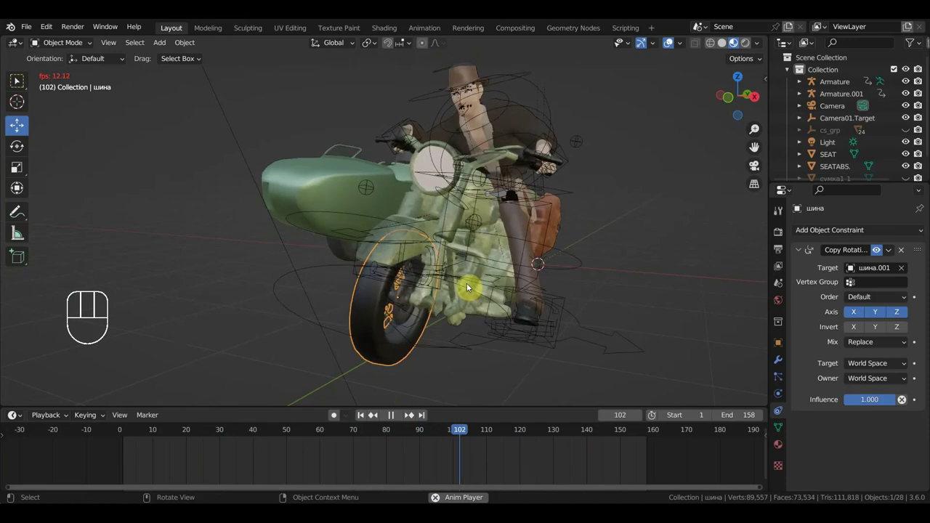
{"action": "left_click_drag", "start_coordinate": [483, 287], "coordinate": [428, 288]}
{"action": "middle_click", "coordinate": [460, 282]}
{"action": "key", "text": "space"}
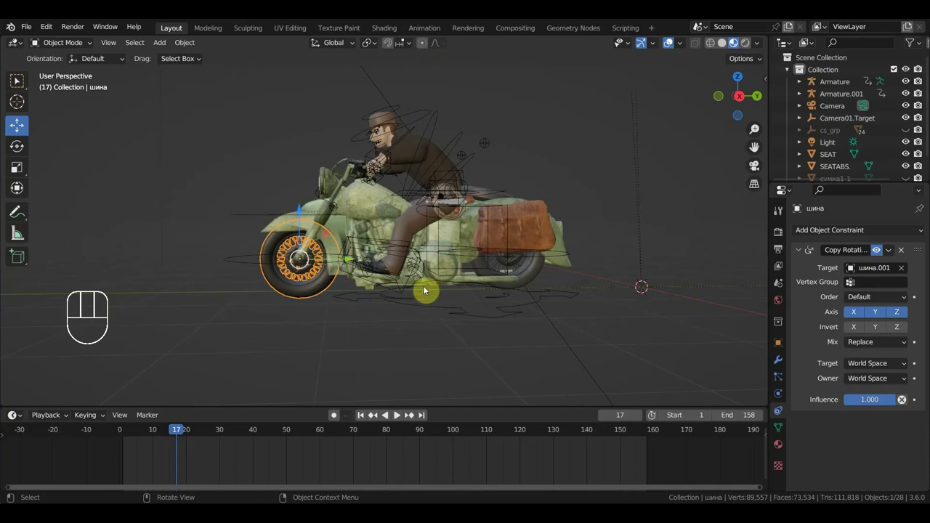
{"action": "left_click_drag", "start_coordinate": [429, 293], "coordinate": [480, 301]}
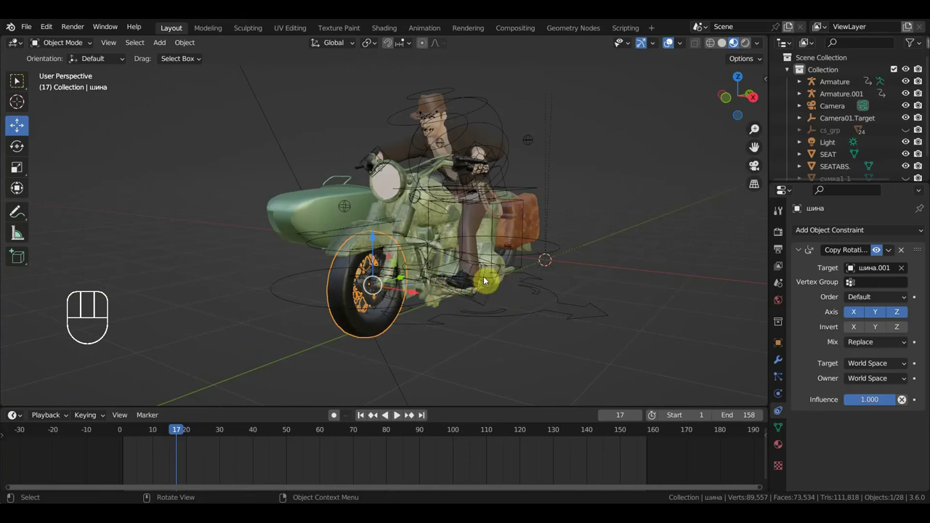
{"action": "left_click_drag", "start_coordinate": [482, 293], "coordinate": [475, 258]}
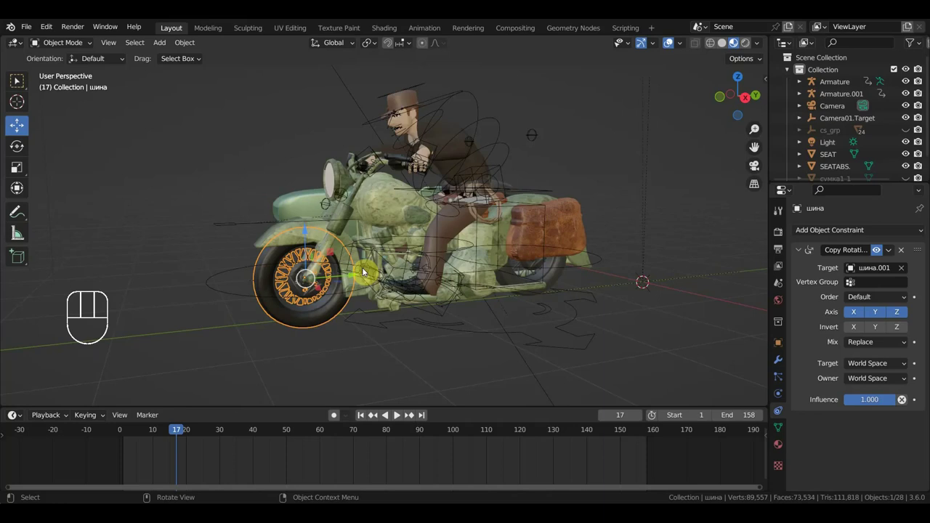
{"action": "middle_click", "coordinate": [415, 262]}
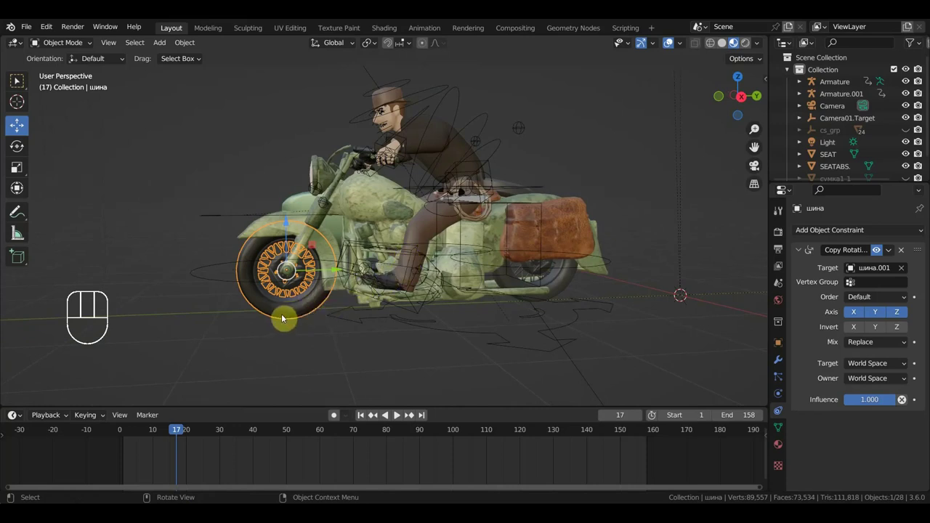
{"action": "left_click", "coordinate": [285, 317]}
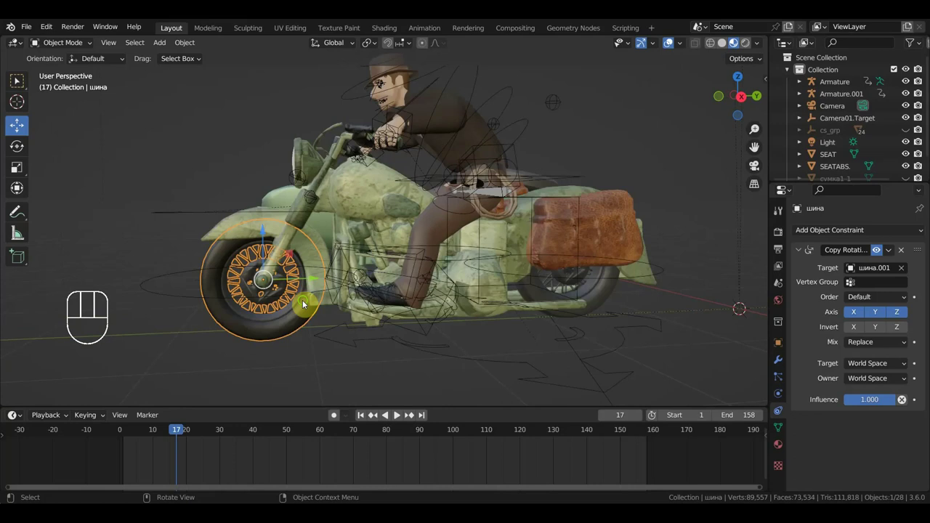
{"action": "left_click_drag", "start_coordinate": [345, 304], "coordinate": [362, 304]}
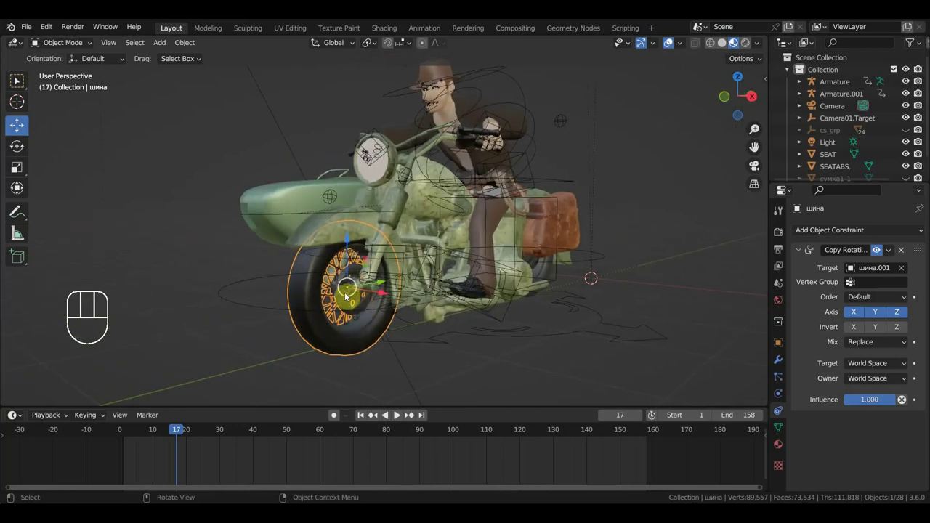
{"action": "middle_click", "coordinate": [334, 300]}
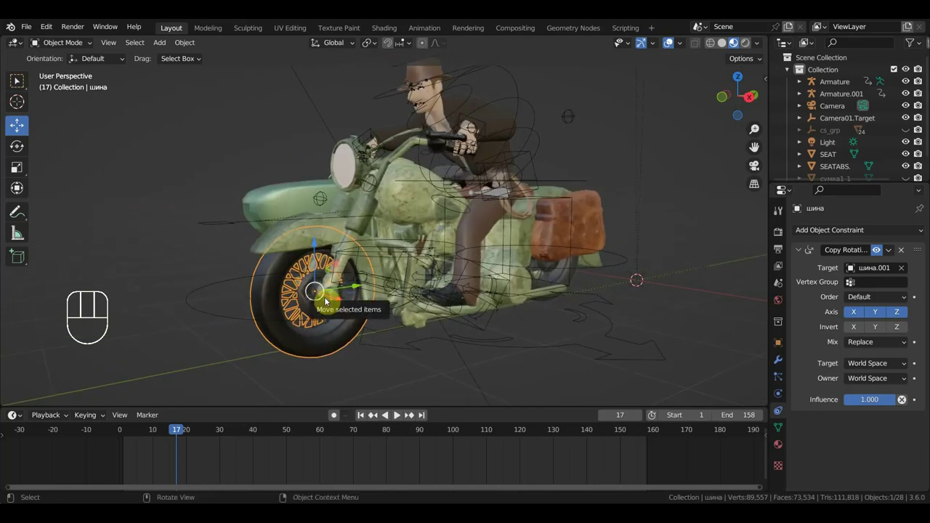
{"action": "left_click_drag", "start_coordinate": [415, 282], "coordinate": [375, 282]}
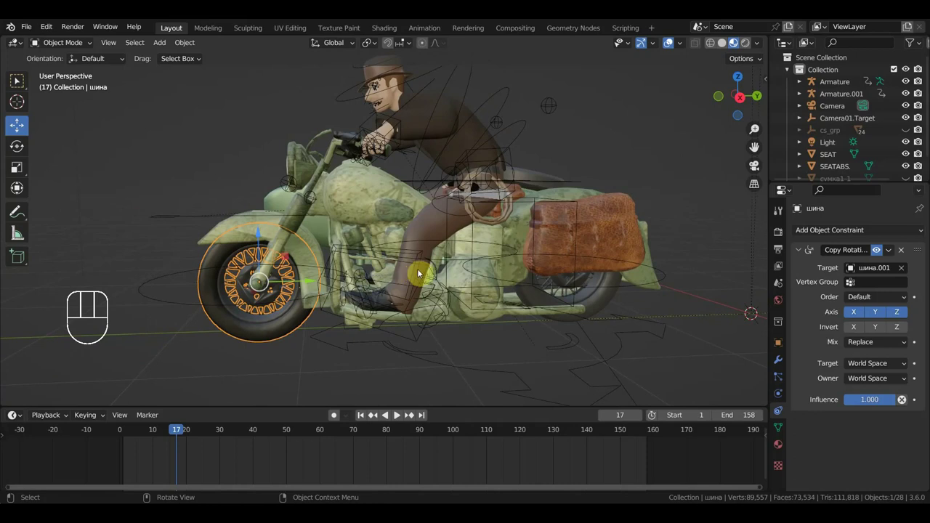
{"action": "middle_click", "coordinate": [515, 281]}
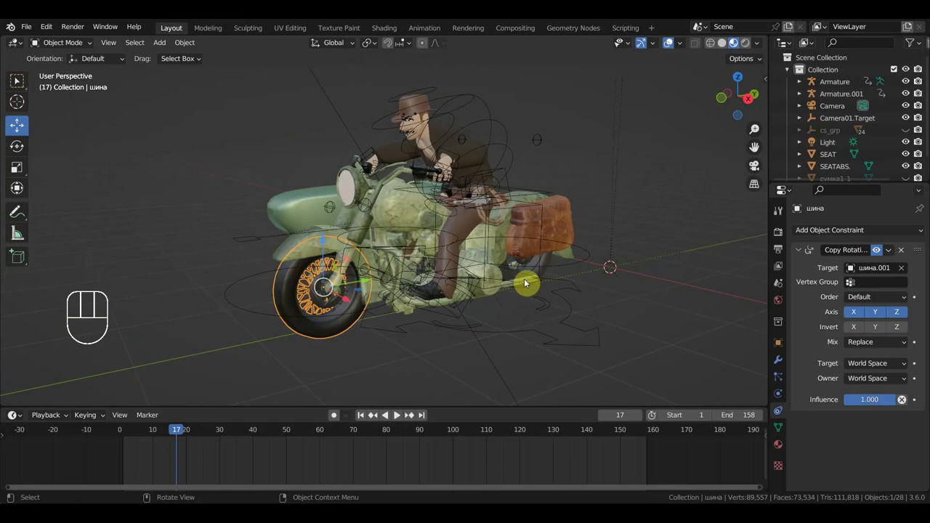
{"action": "left_click", "coordinate": [643, 300]}
{"action": "middle_click", "coordinate": [606, 305]}
{"action": "middle_click", "coordinate": [476, 255]}
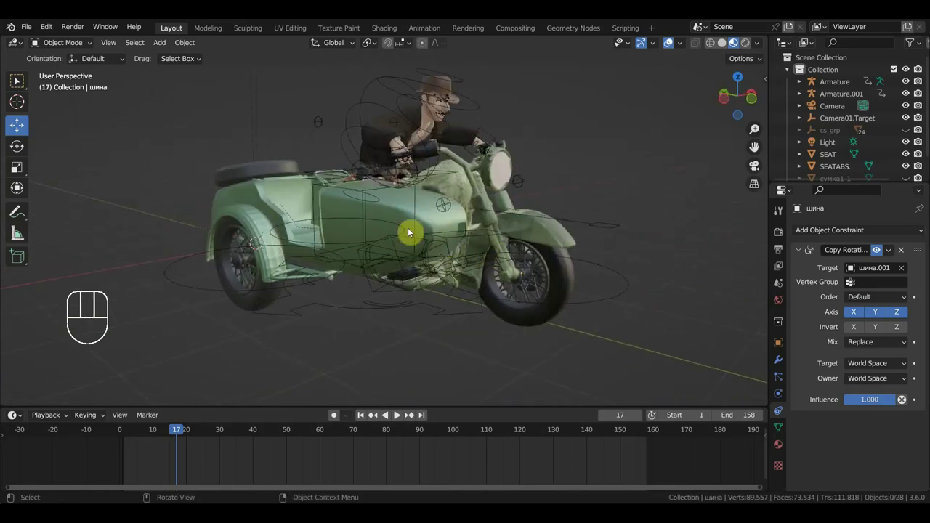
{"action": "middle_click", "coordinate": [481, 256]}
{"action": "left_click", "coordinate": [565, 285]}
{"action": "left_click_drag", "start_coordinate": [576, 302], "coordinate": [437, 294]}
{"action": "key", "text": "space"}
{"action": "middle_click", "coordinate": [482, 289]}
{"action": "middle_click", "coordinate": [531, 296]}
{"action": "left_click_drag", "start_coordinate": [566, 300], "coordinate": [616, 300]}
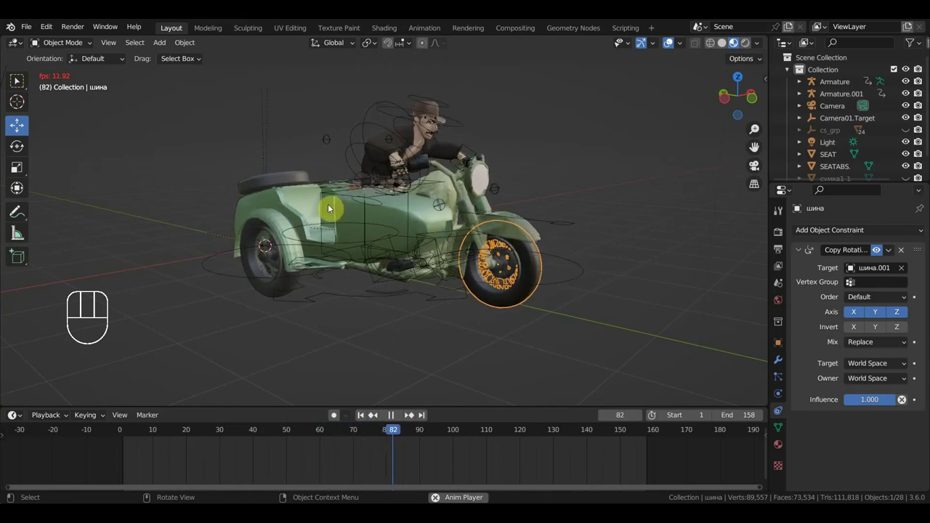
{"action": "middle_click", "coordinate": [332, 212]}
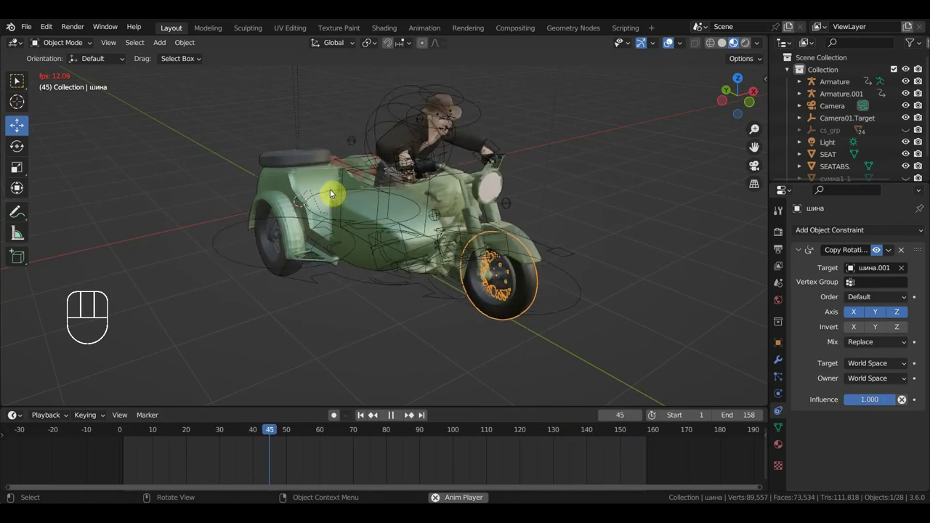
{"action": "middle_click", "coordinate": [432, 185]}
{"action": "middle_click", "coordinate": [494, 192]}
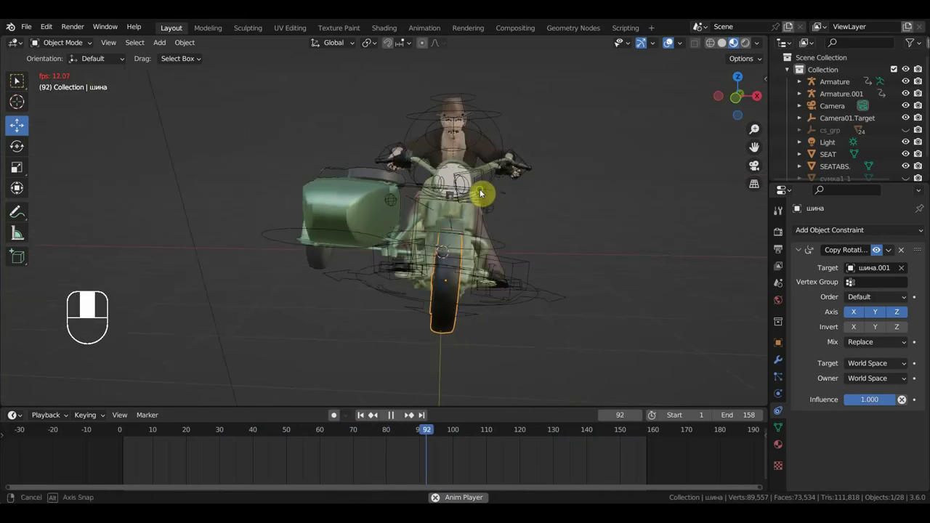
{"action": "middle_click", "coordinate": [527, 195]}
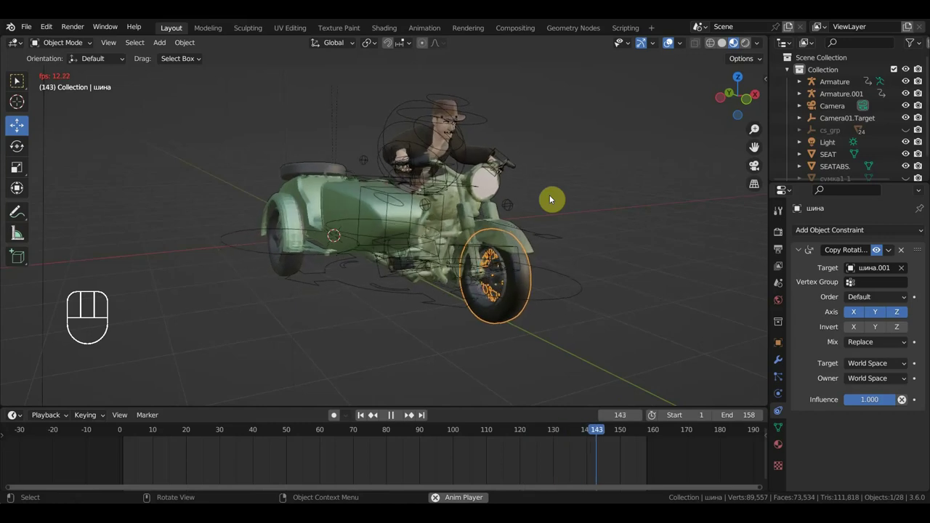